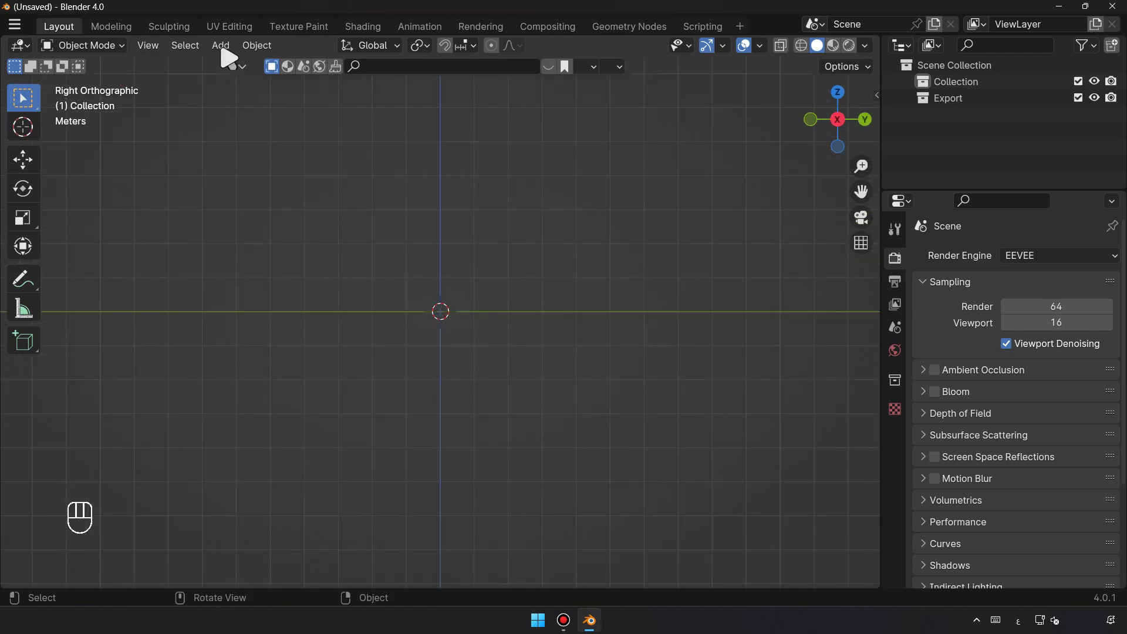
Load the clay pot photo zee77g7y.jpg as a semi-transparent side-view reference image.
{"action": "left_click_drag", "start_coordinate": [229, 54], "coordinate": [398, 244]}
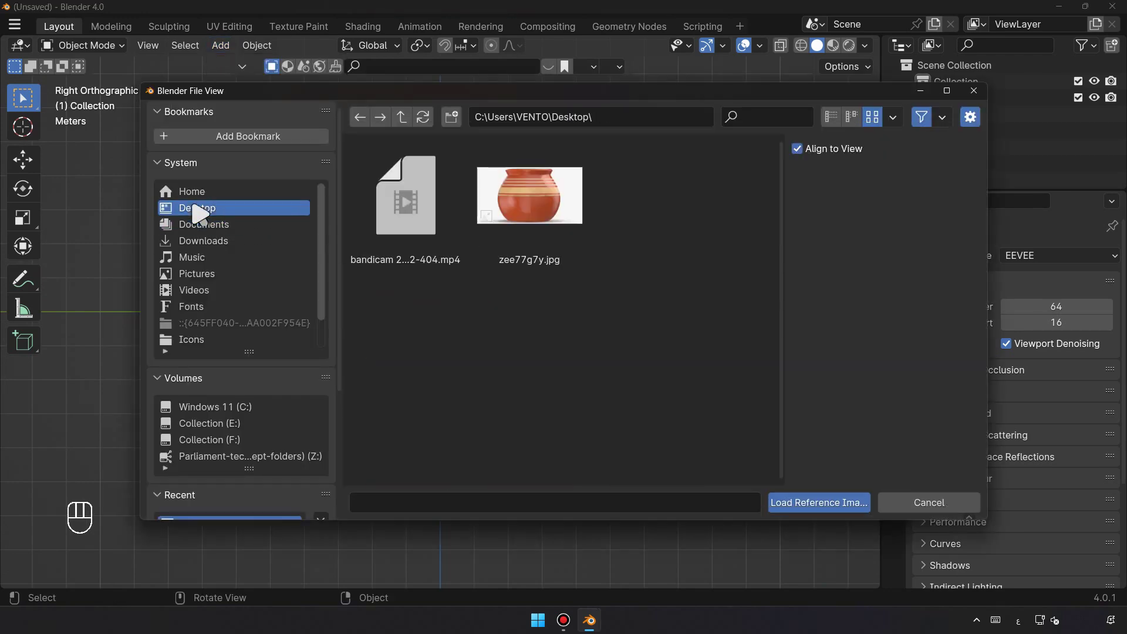
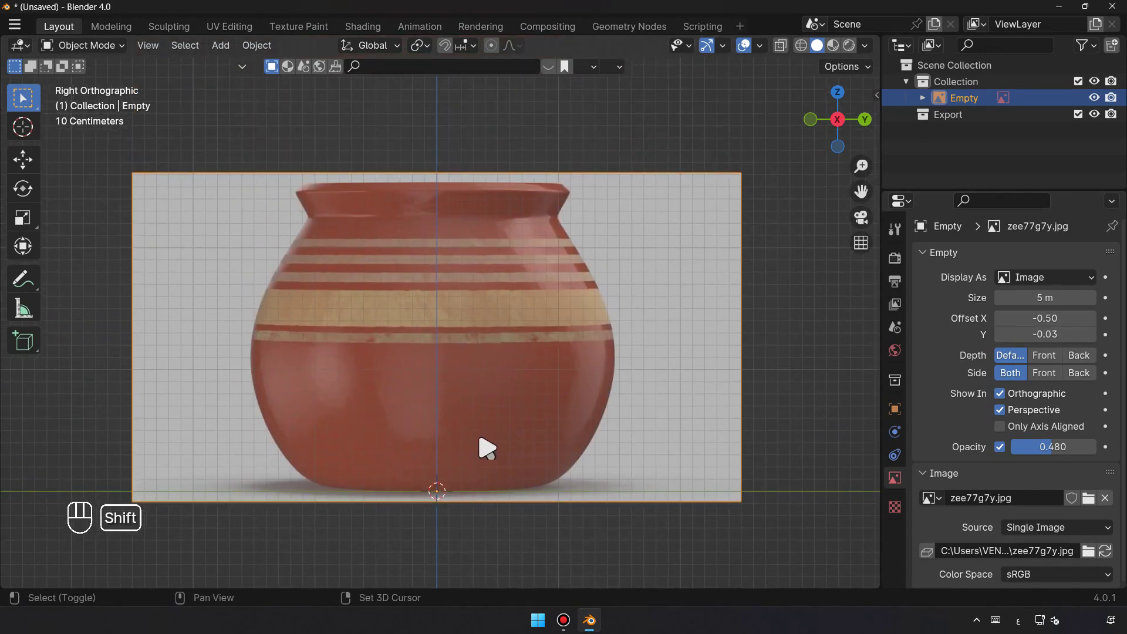
Start a Bezier curve with the Pen tool, placing points at the rim's centre and outer corner.
{"action": "scroll", "scroll_direction": "up", "scroll_amount": 3}
{"action": "middle_click", "coordinate": [437, 430]}
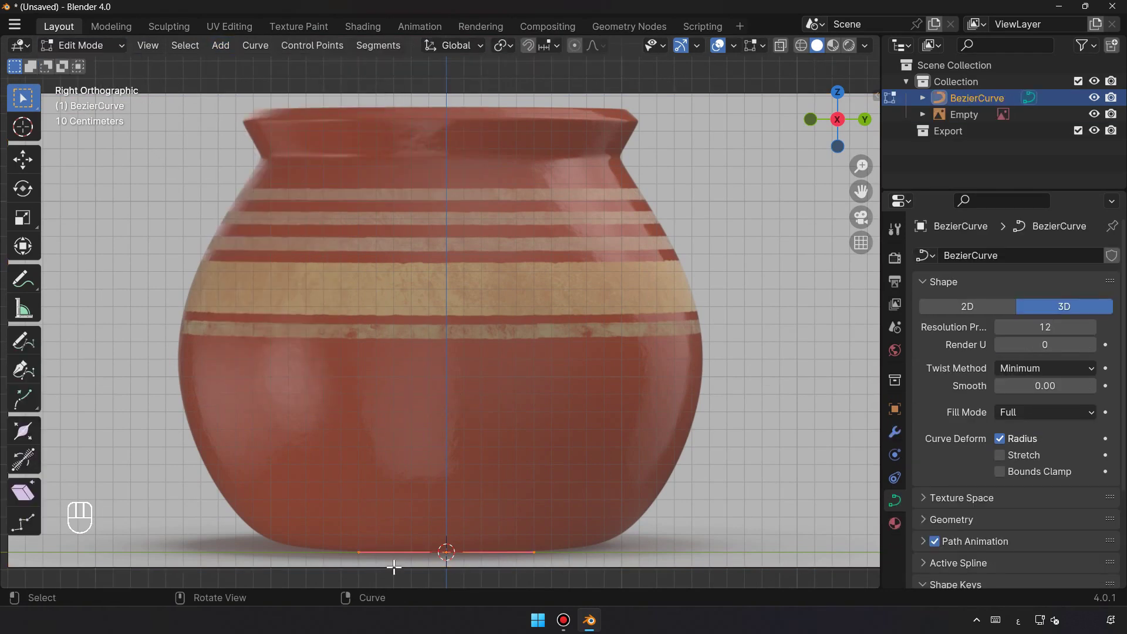
{"action": "key", "text": "x"}
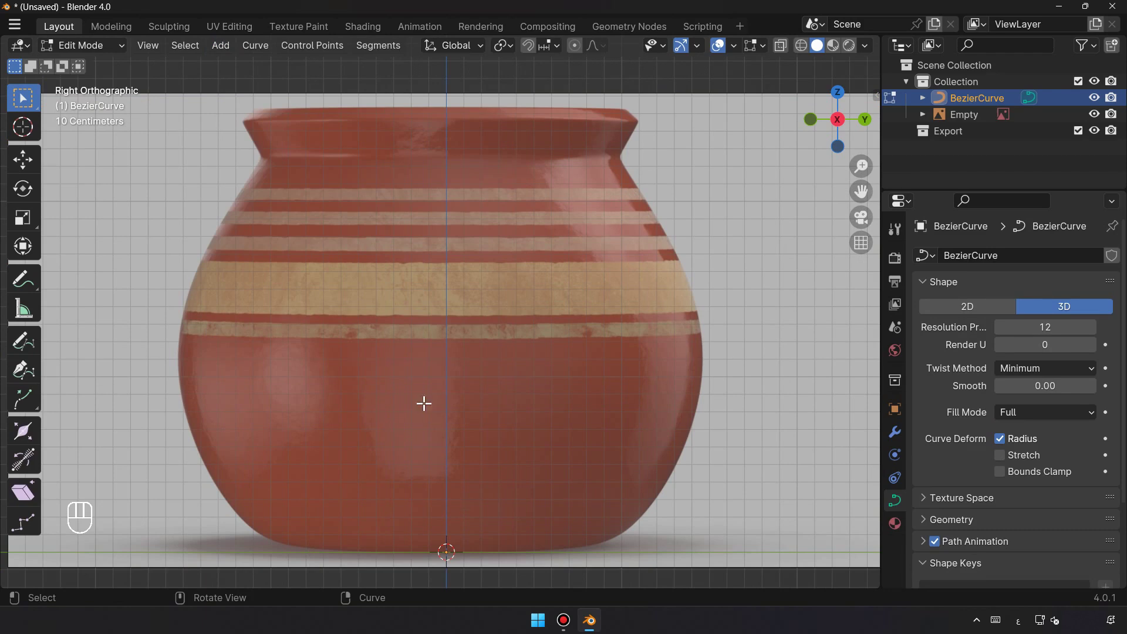
{"action": "left_click", "coordinate": [32, 376]}
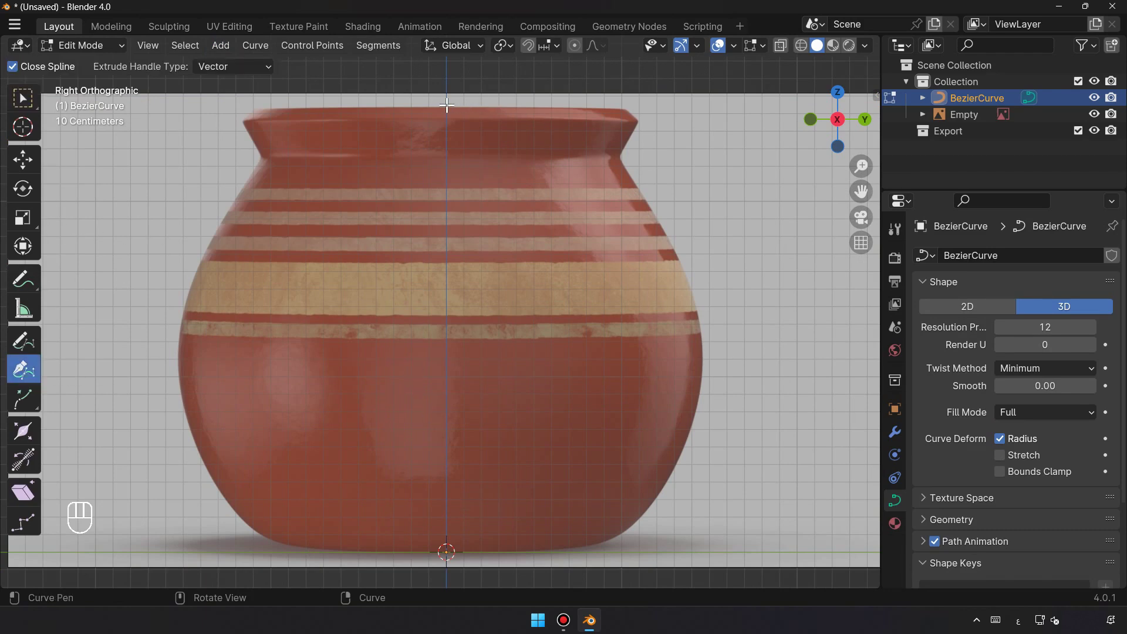
{"action": "left_click", "coordinate": [462, 109]}
{"action": "left_click", "coordinate": [625, 103]}
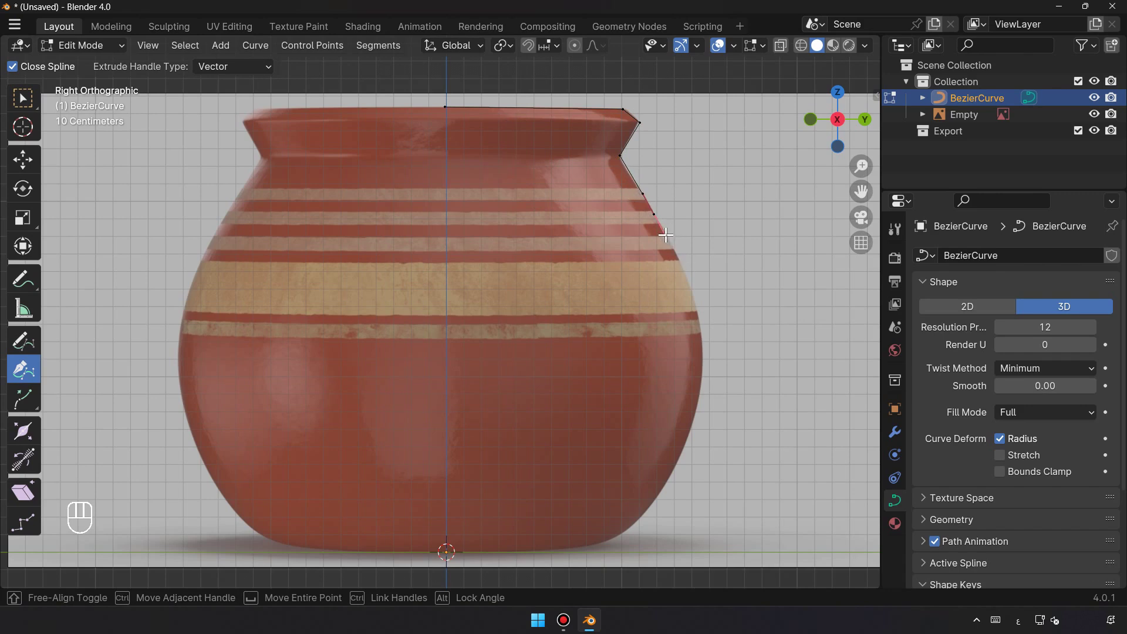
Add profile points where the rim meets the neck and along the neck's inward bend.
{"action": "key", "text": "ctrl+z"}
{"action": "middle_click", "coordinate": [686, 160]}
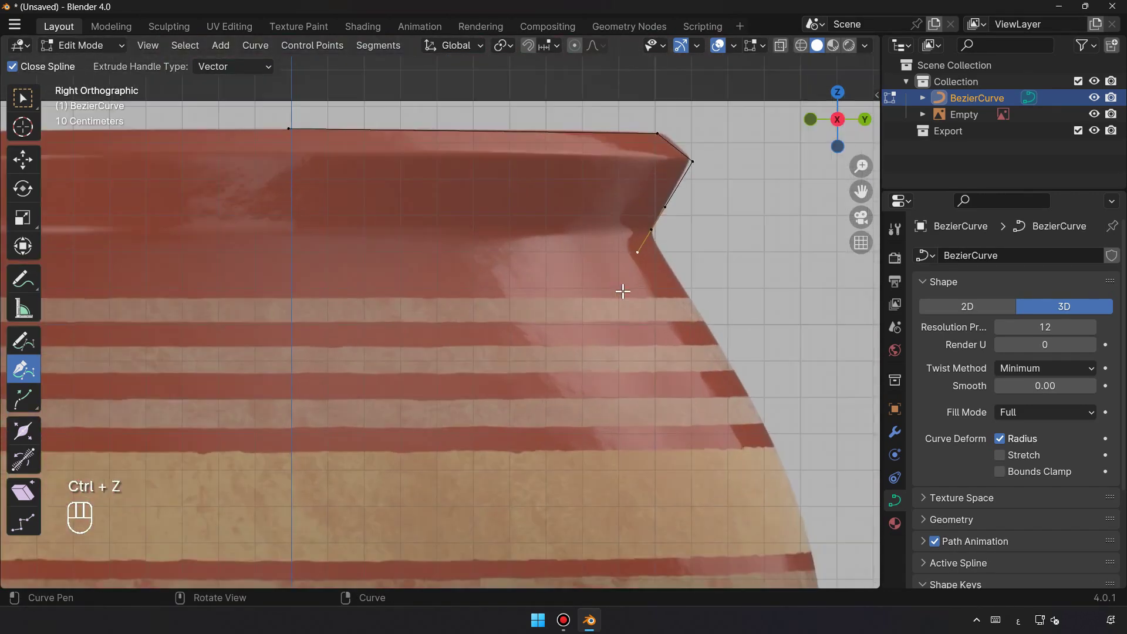
{"action": "middle_click", "coordinate": [570, 287]}
{"action": "left_click", "coordinate": [618, 254]}
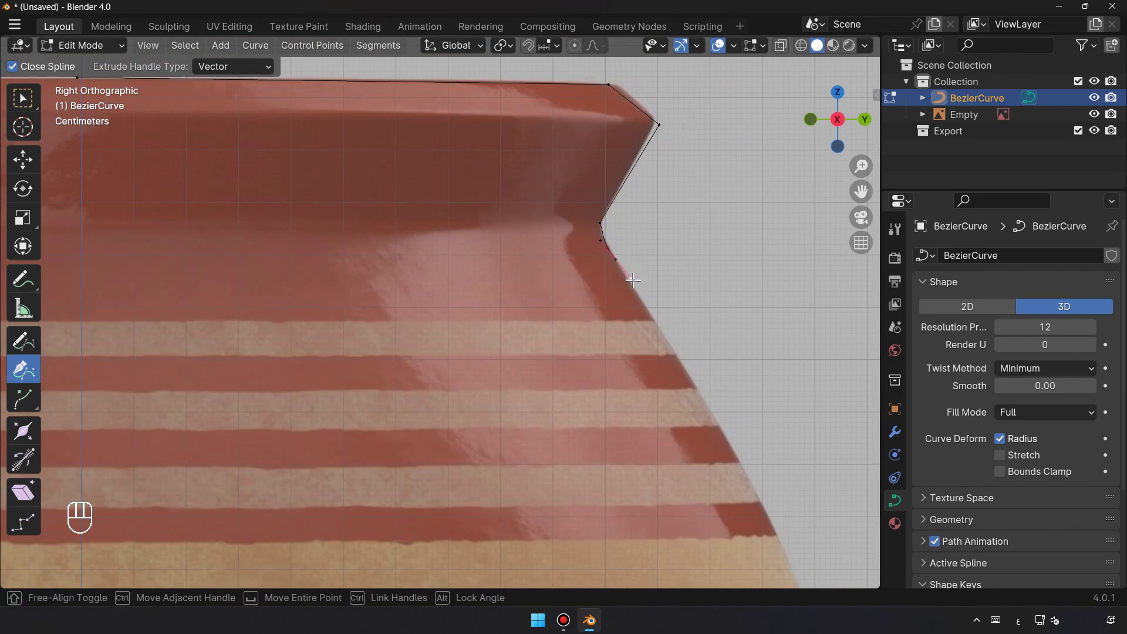
{"action": "key", "text": "ctrl+z"}
{"action": "left_click", "coordinate": [607, 259]}
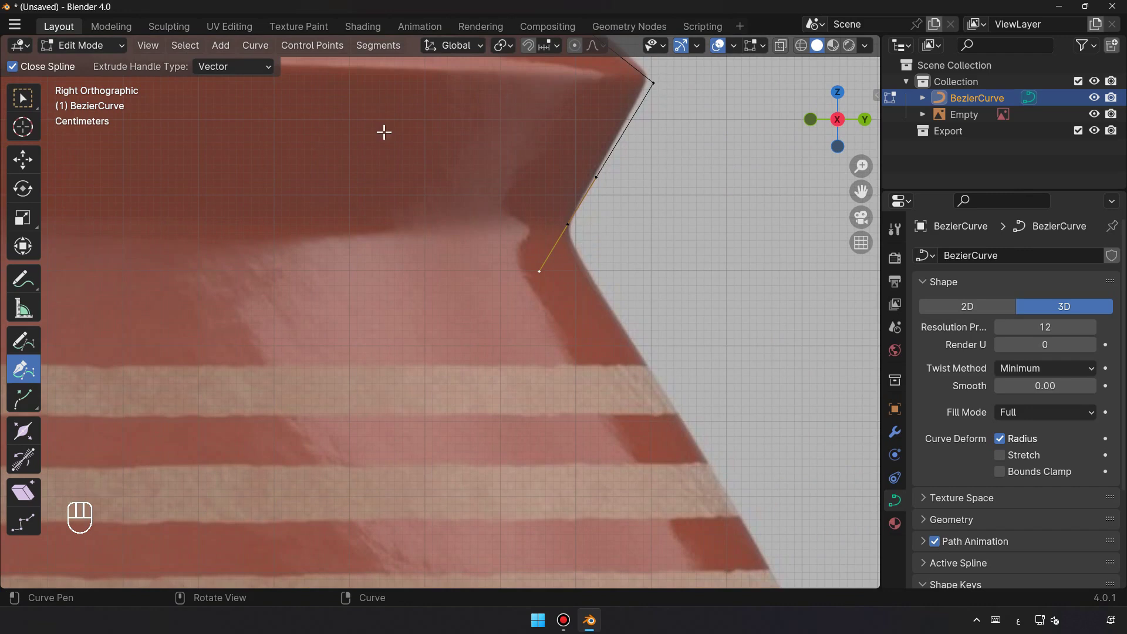
{"action": "left_click", "coordinate": [30, 172]}
Reshape the curve so it rounds smoothly around the pot's neck.
{"action": "left_click_drag", "start_coordinate": [681, 73], "coordinate": [595, 159]}
{"action": "key", "text": "g"}
{"action": "left_click_drag", "start_coordinate": [682, 147], "coordinate": [587, 268]}
{"action": "key", "text": "g"}
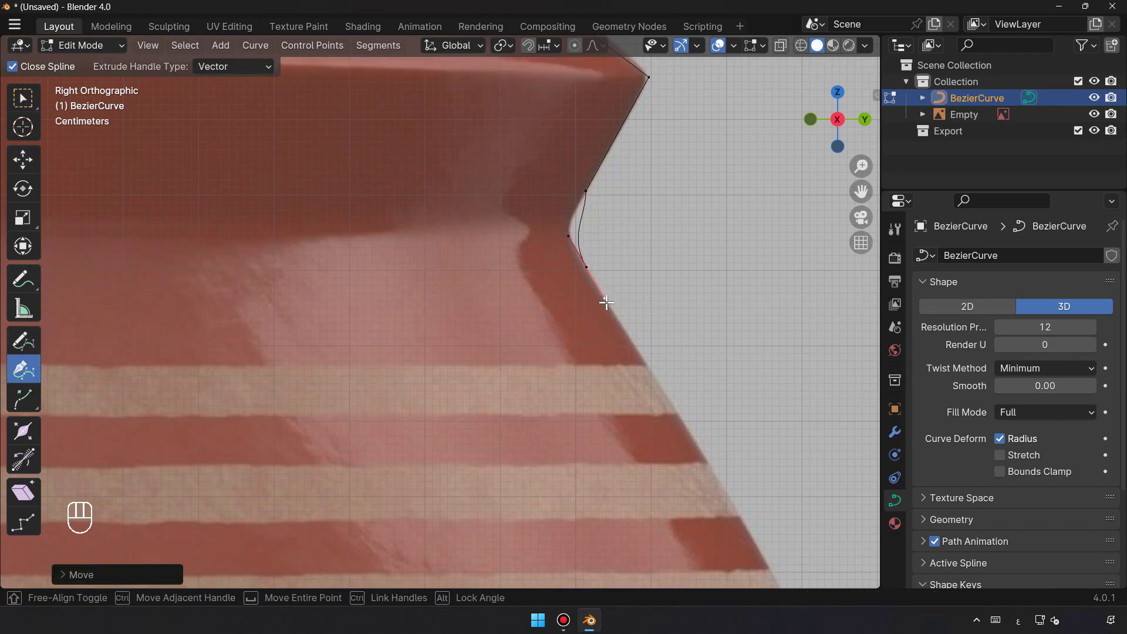
{"action": "key", "text": "ctrl+z"}
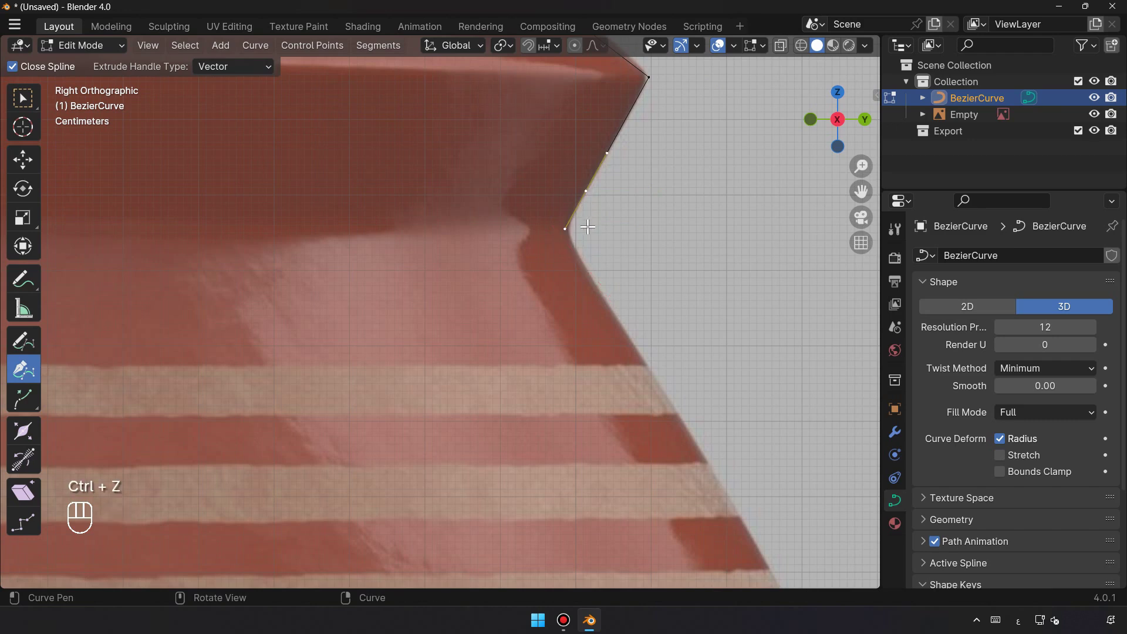
{"action": "left_click", "coordinate": [154, 165]}
Fix the neck point, then add smooth points down the side onto the pot's shoulder.
{"action": "left_click", "coordinate": [629, 261]}
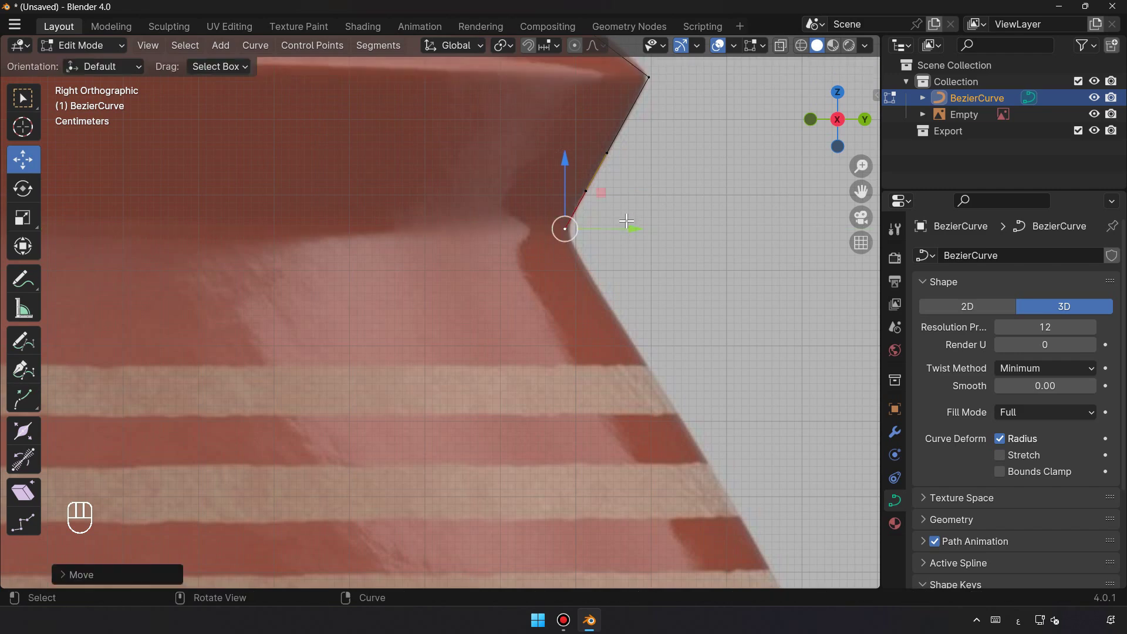
{"action": "key", "text": "g"}
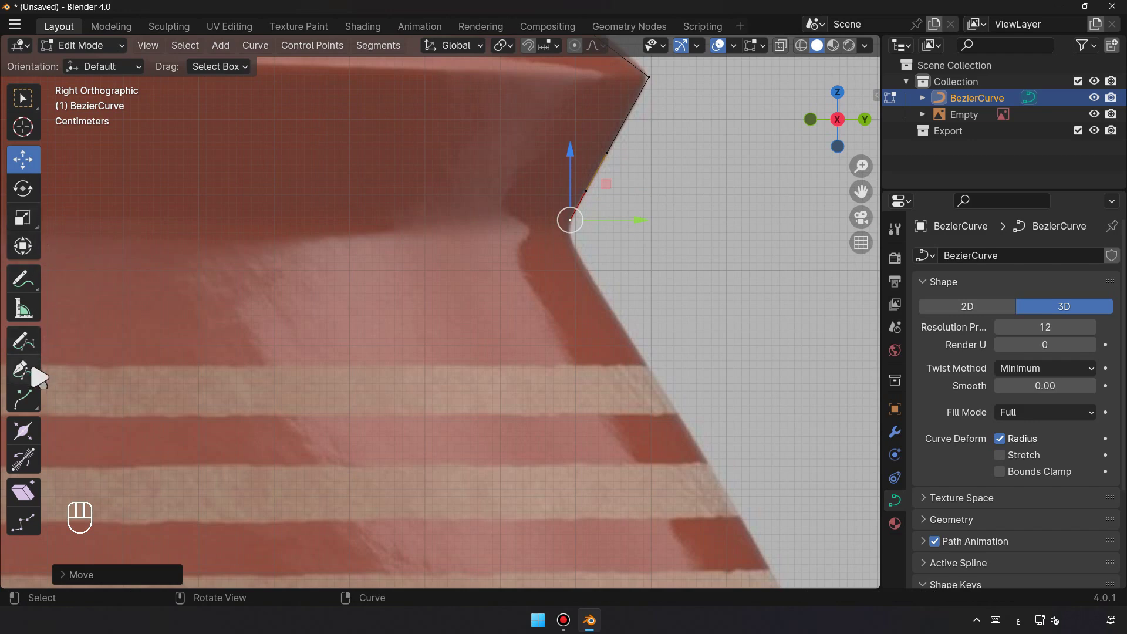
{"action": "left_click", "coordinate": [580, 248]}
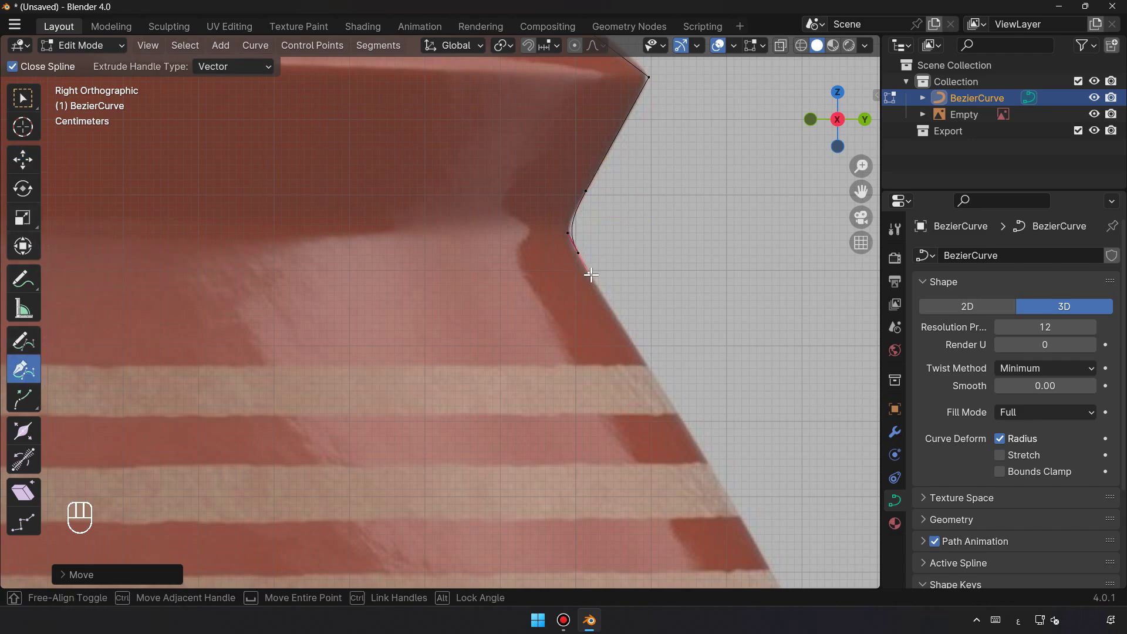
{"action": "left_click_drag", "start_coordinate": [590, 341], "coordinate": [575, 303]}
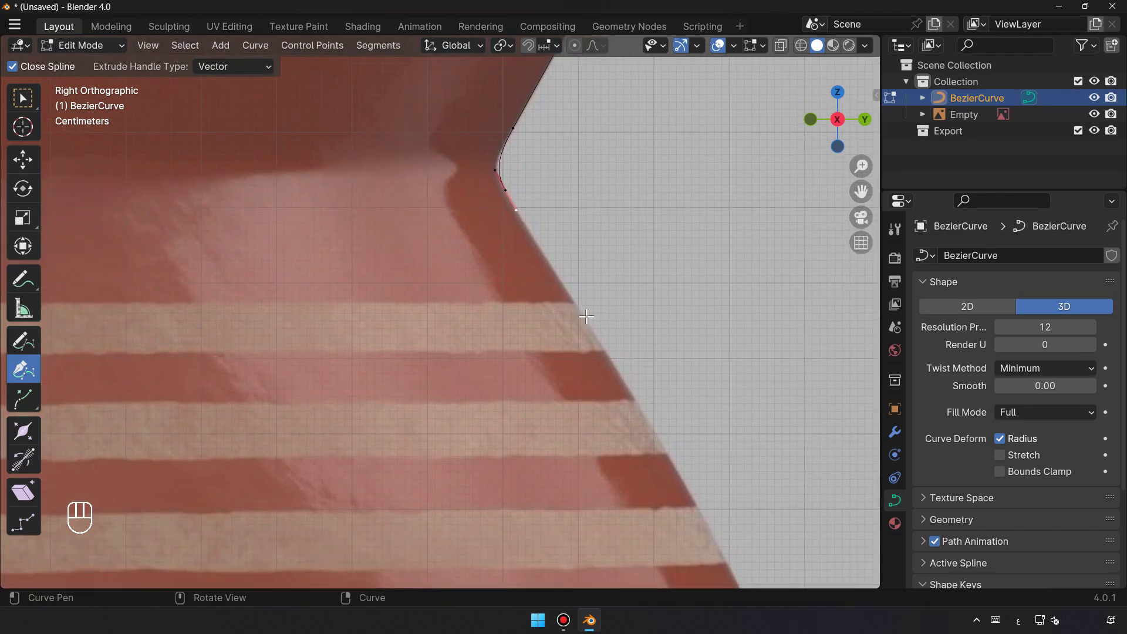
{"action": "left_click_drag", "start_coordinate": [590, 314], "coordinate": [537, 385]}
{"action": "middle_click", "coordinate": [543, 410]}
{"action": "left_click", "coordinate": [563, 371]}
Continue smooth points over the widest belly and down the lower body, curving in toward the base.
{"action": "left_click_drag", "start_coordinate": [516, 454], "coordinate": [479, 314]}
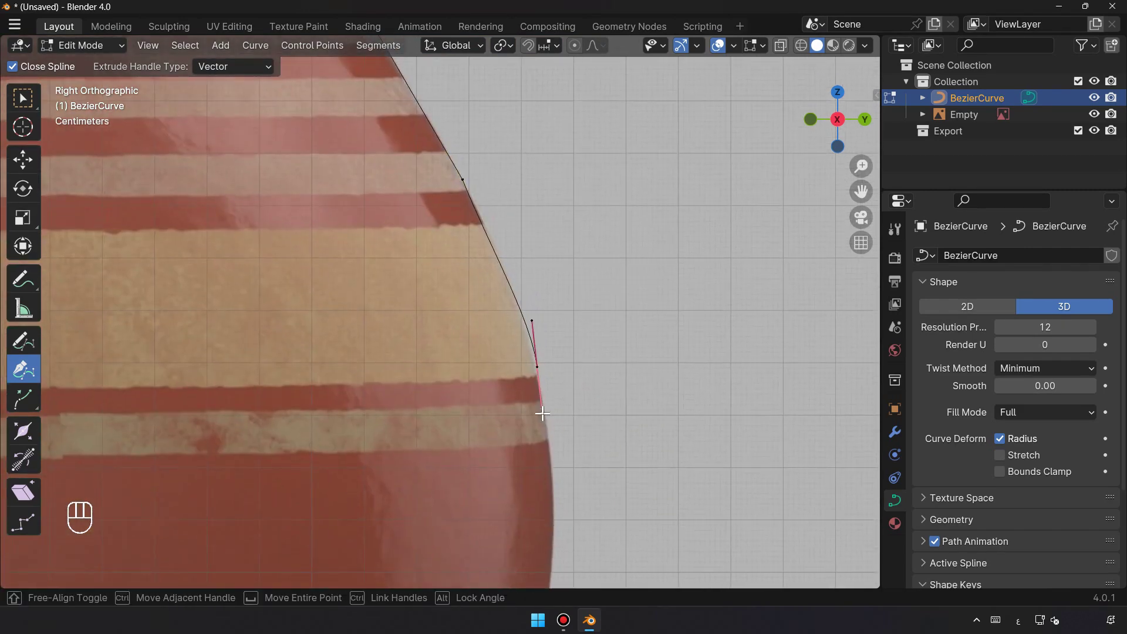
{"action": "left_click_drag", "start_coordinate": [487, 436], "coordinate": [533, 277]}
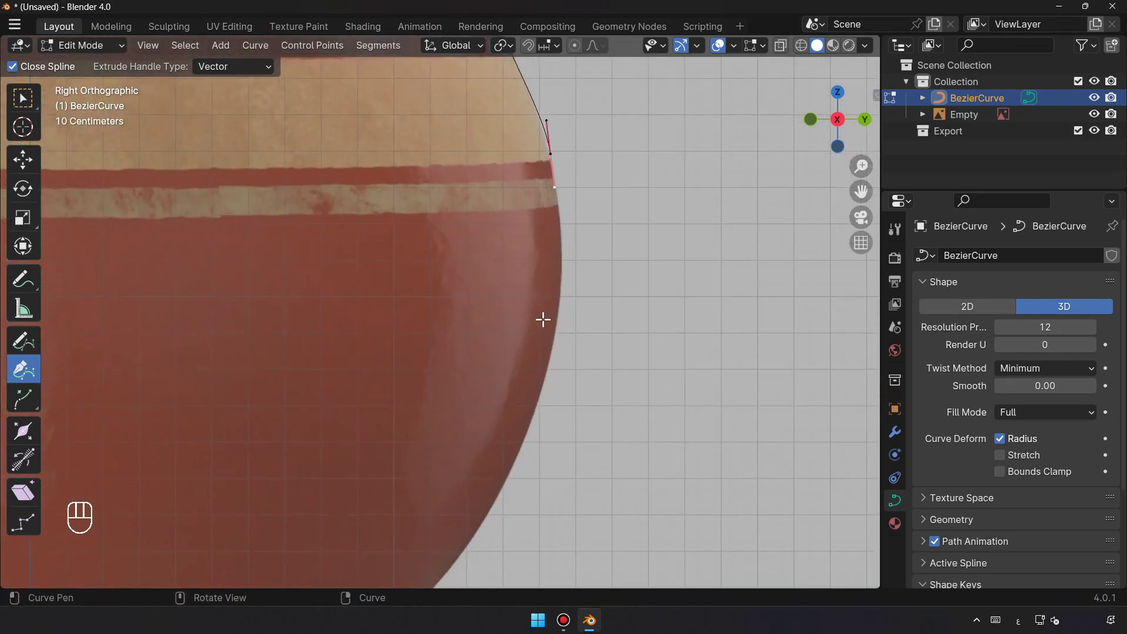
{"action": "left_click", "coordinate": [612, 322]}
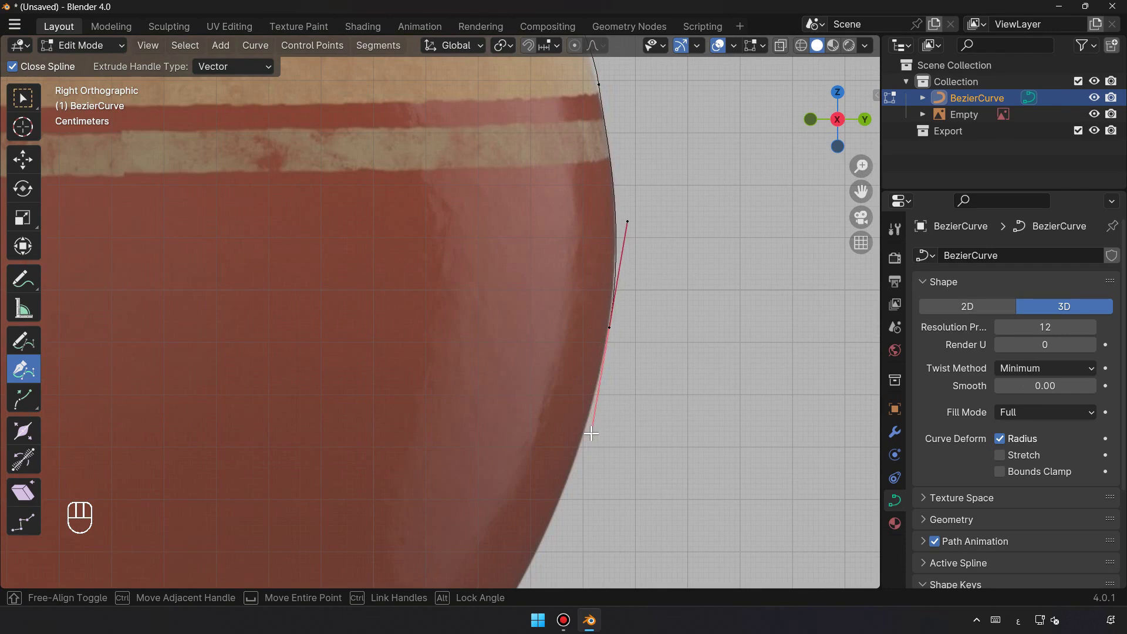
{"action": "left_click_drag", "start_coordinate": [554, 412], "coordinate": [590, 302]}
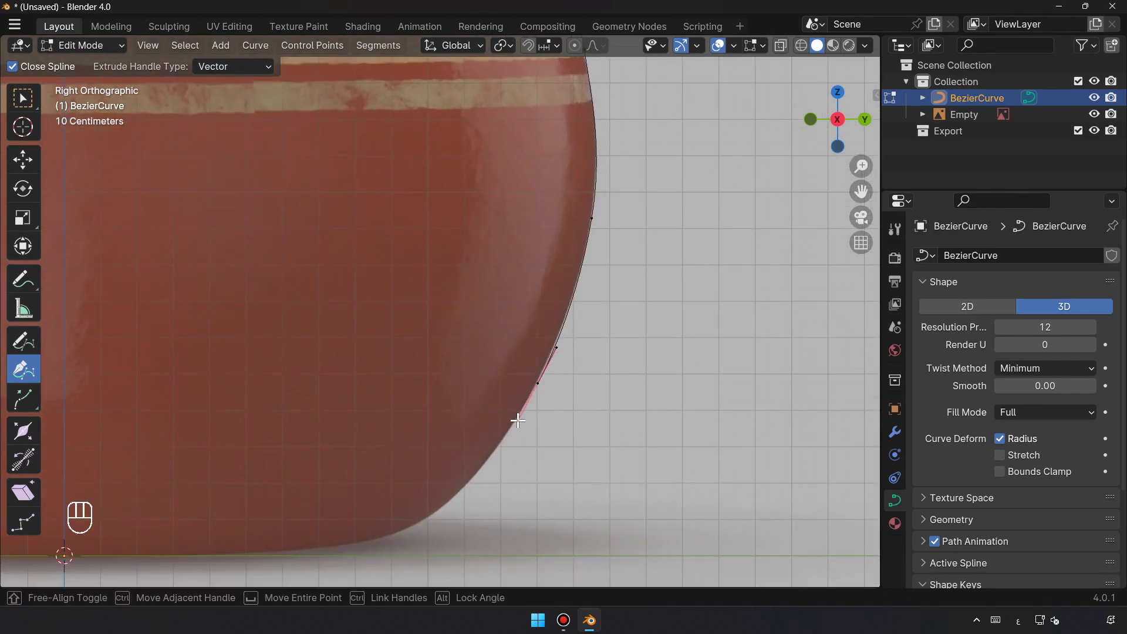
{"action": "left_click_drag", "start_coordinate": [507, 400], "coordinate": [577, 309]}
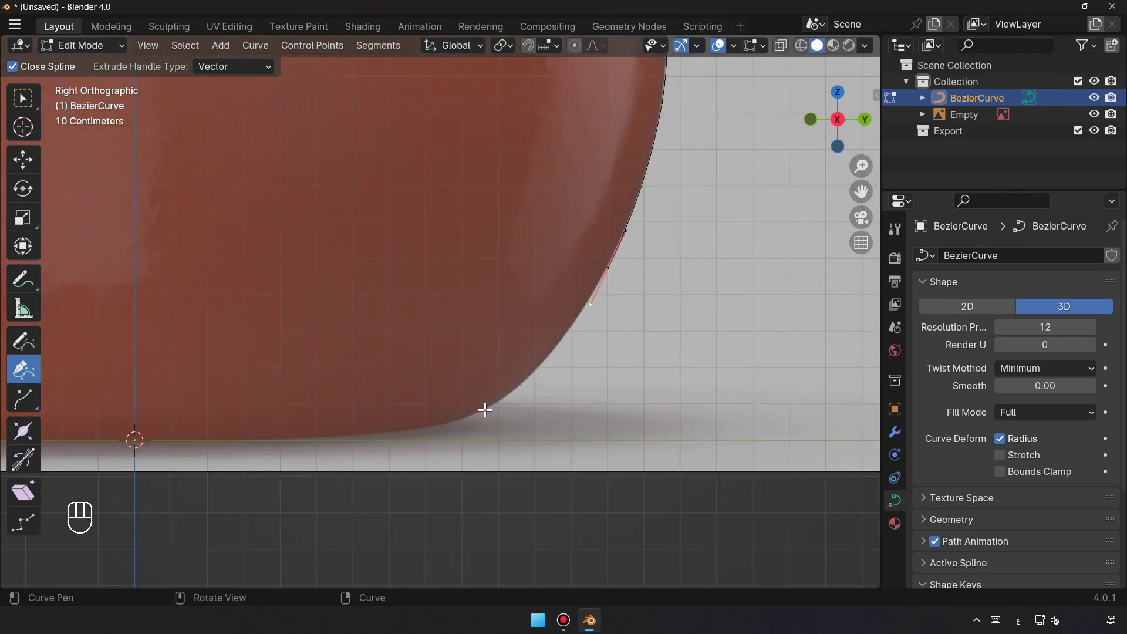
{"action": "left_click", "coordinate": [487, 405]}
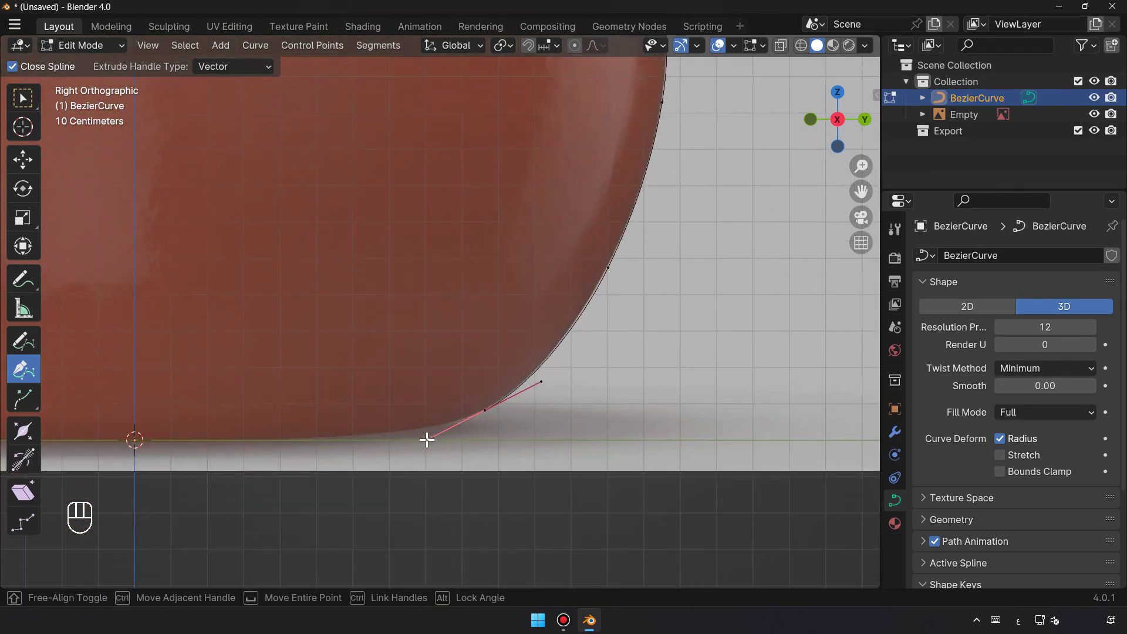
{"action": "left_click_drag", "start_coordinate": [491, 363], "coordinate": [516, 355]}
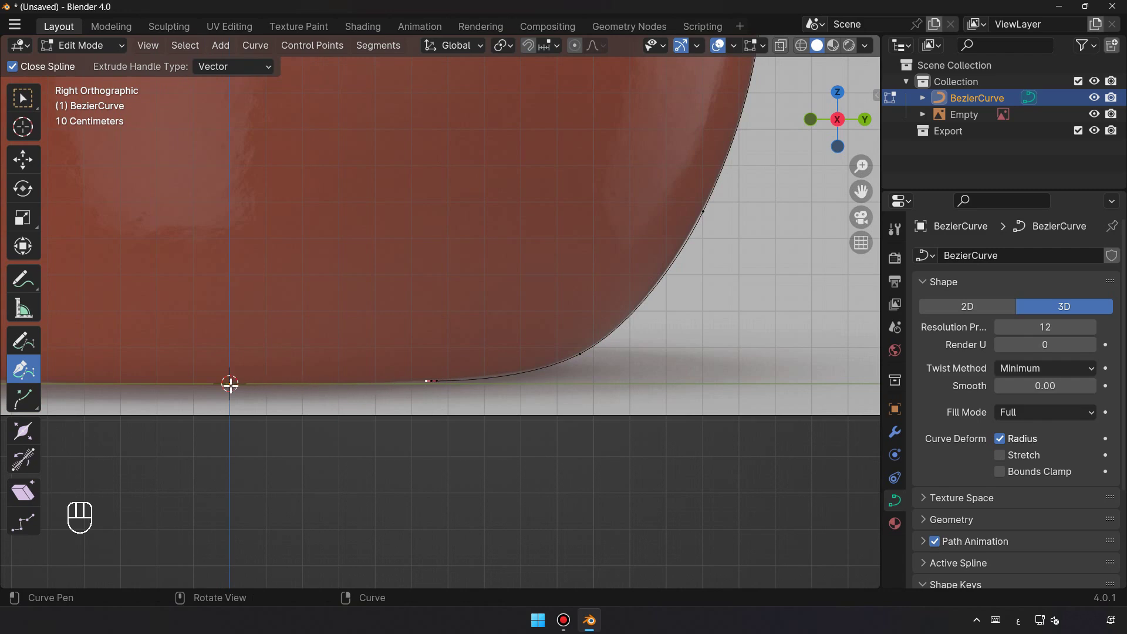
End the outline at the base centre and move a side point to fit the silhouette.
{"action": "left_click", "coordinate": [233, 380]}
{"action": "key", "text": "ctrl+z"}
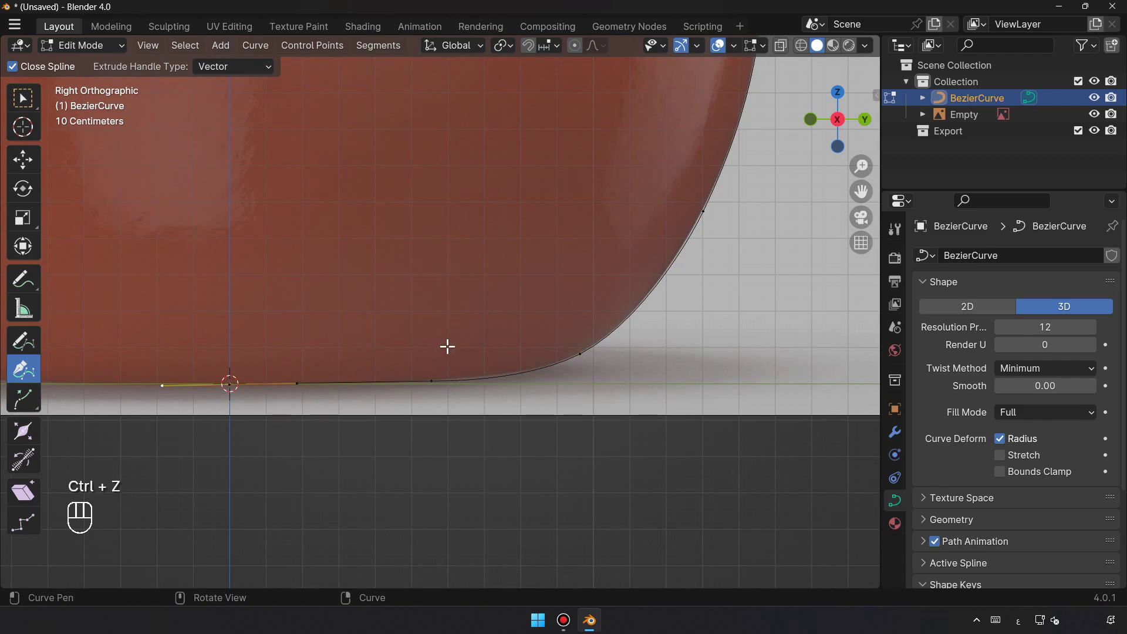
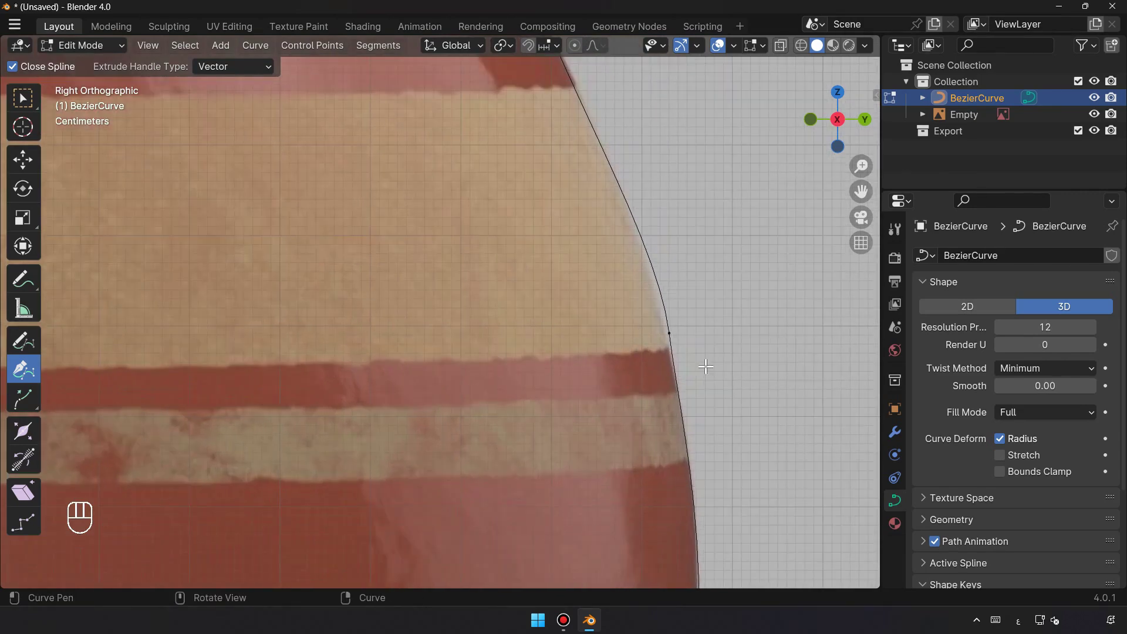
{"action": "left_click", "coordinate": [40, 167]}
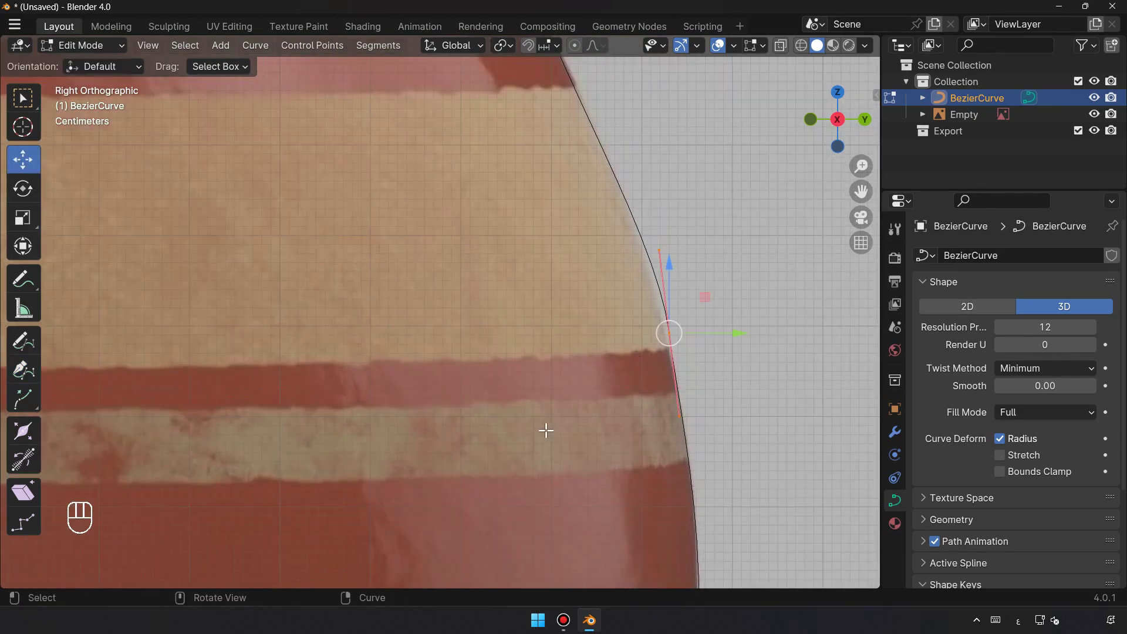
{"action": "left_click_drag", "start_coordinate": [645, 260], "coordinate": [729, 247]}
{"action": "left_click", "coordinate": [729, 249]}
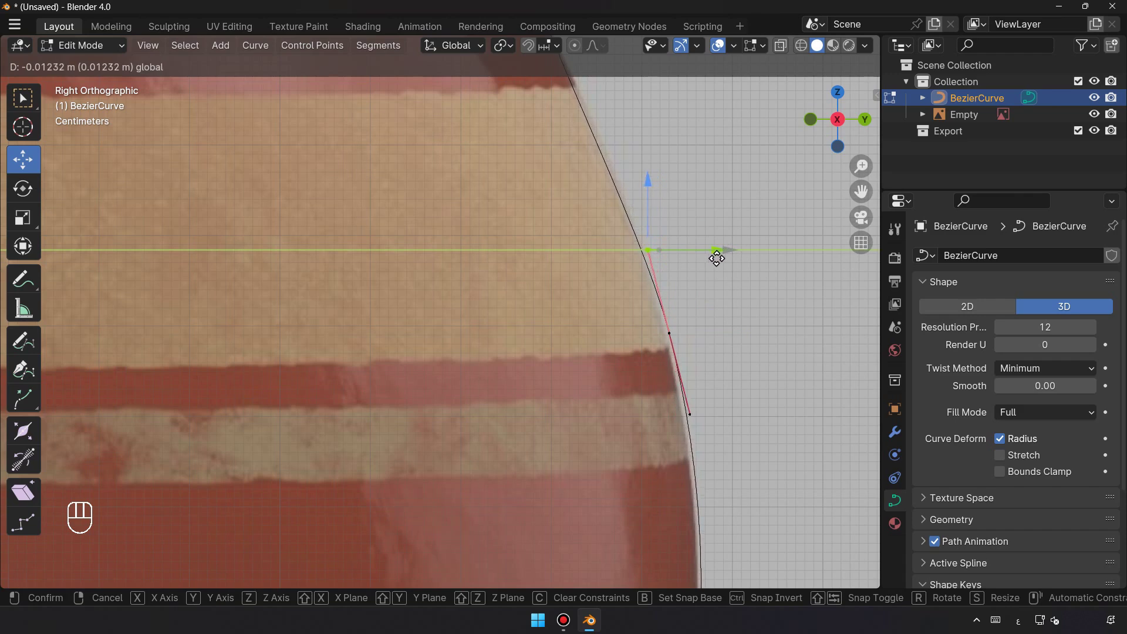
{"action": "left_click", "coordinate": [718, 333]}
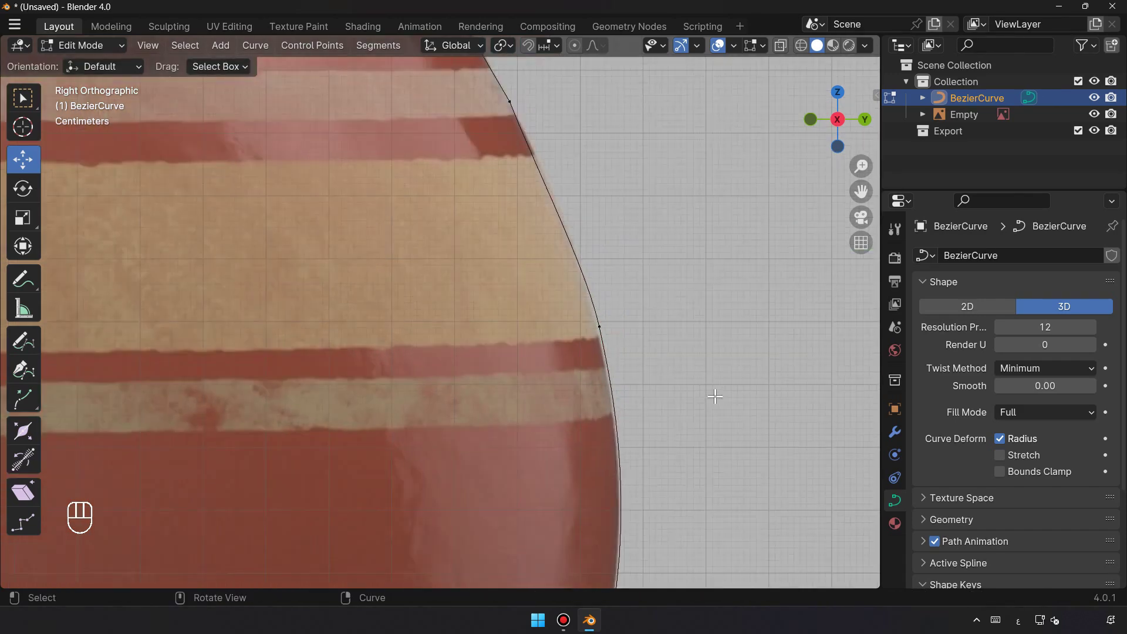
Zoom out to check the rim and upper body against the photo.
{"action": "left_click_drag", "start_coordinate": [679, 434], "coordinate": [684, 395]}
{"action": "middle_click", "coordinate": [587, 377]}
{"action": "middle_click", "coordinate": [529, 362]}
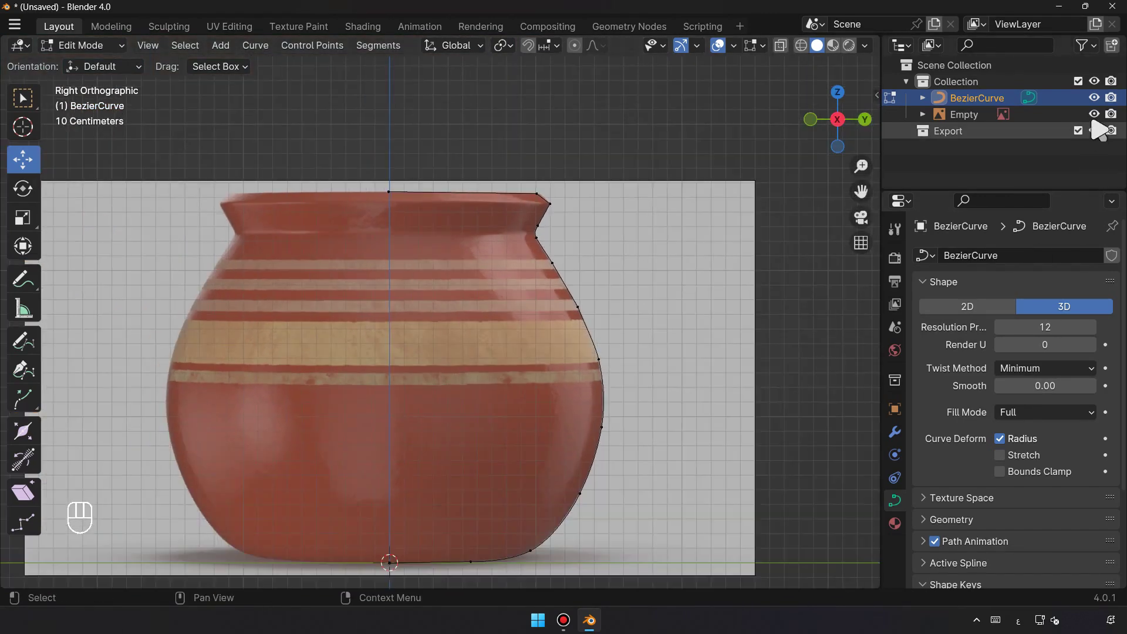
Hide the reference Empty and convert the profile curve into a mesh.
{"action": "left_click_drag", "start_coordinate": [554, 349], "coordinate": [580, 329]}
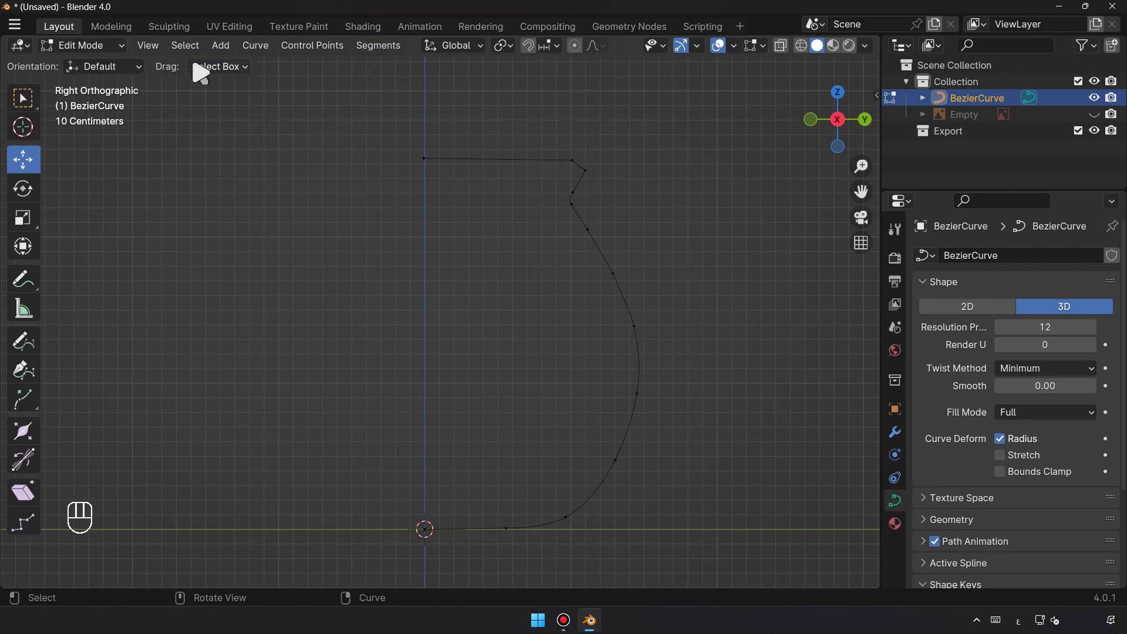
{"action": "left_click_drag", "start_coordinate": [111, 51], "coordinate": [109, 66]}
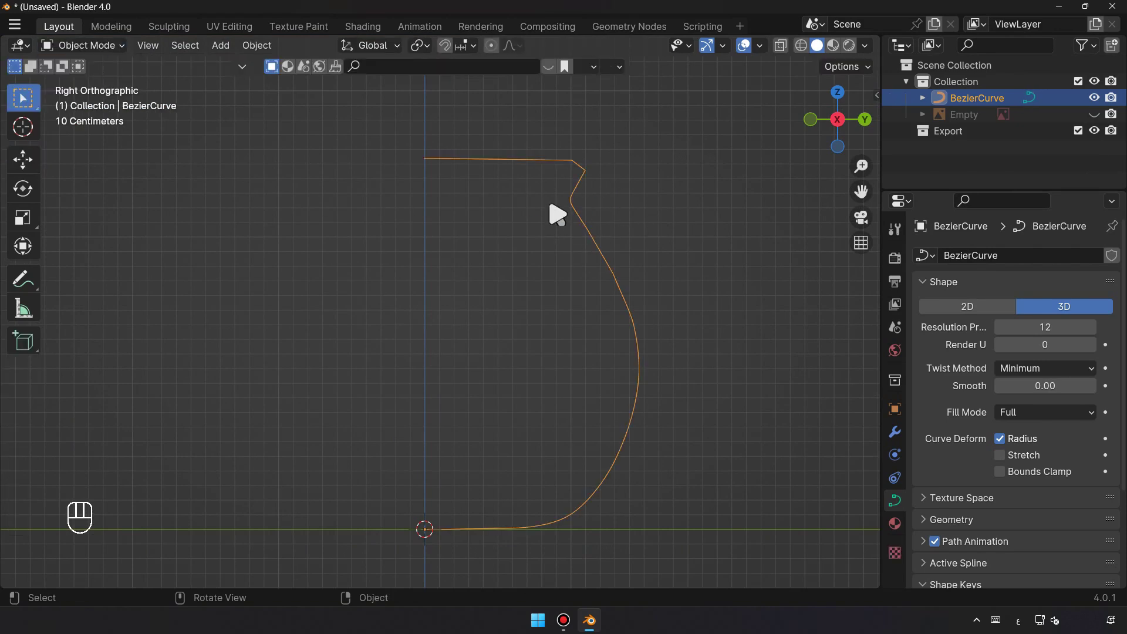
{"action": "left_click_drag", "start_coordinate": [583, 190], "coordinate": [748, 288]}
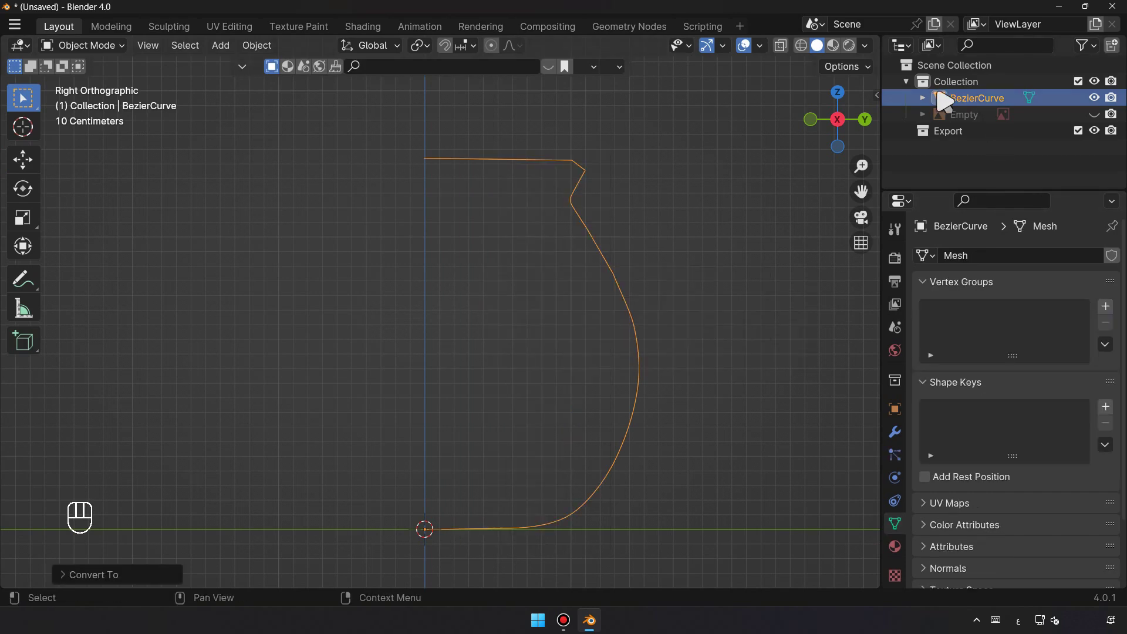
Spin the whole profile 360° from Top view into a round pot body and shrink its base faces.
{"action": "key", "text": "Tab"}
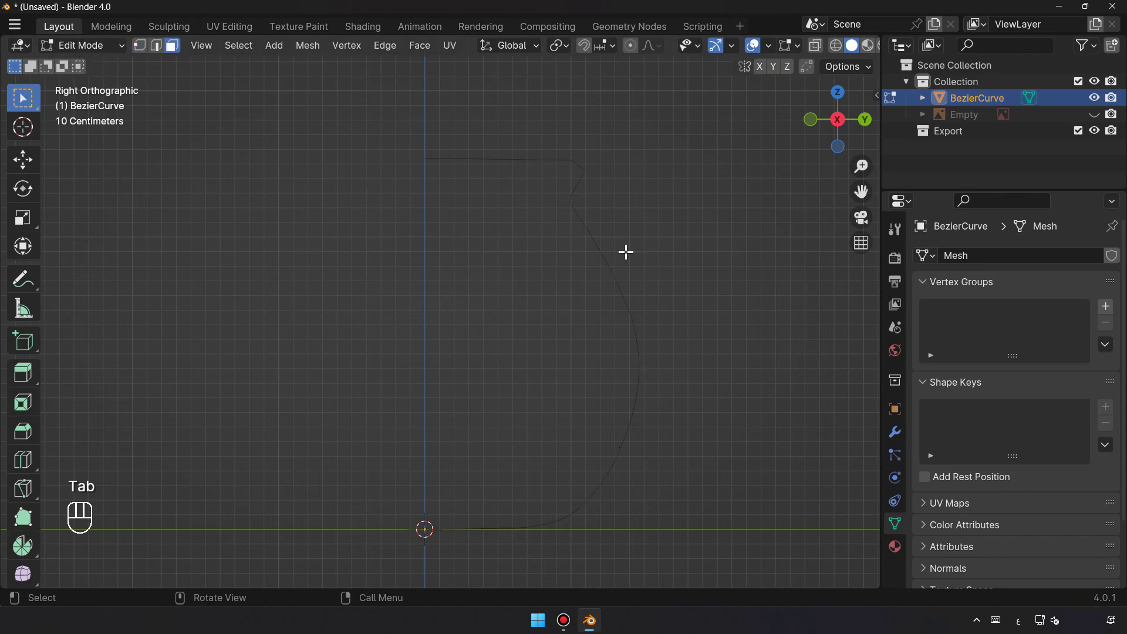
{"action": "key", "text": "a"}
{"action": "left_click_drag", "start_coordinate": [634, 238], "coordinate": [633, 286]}
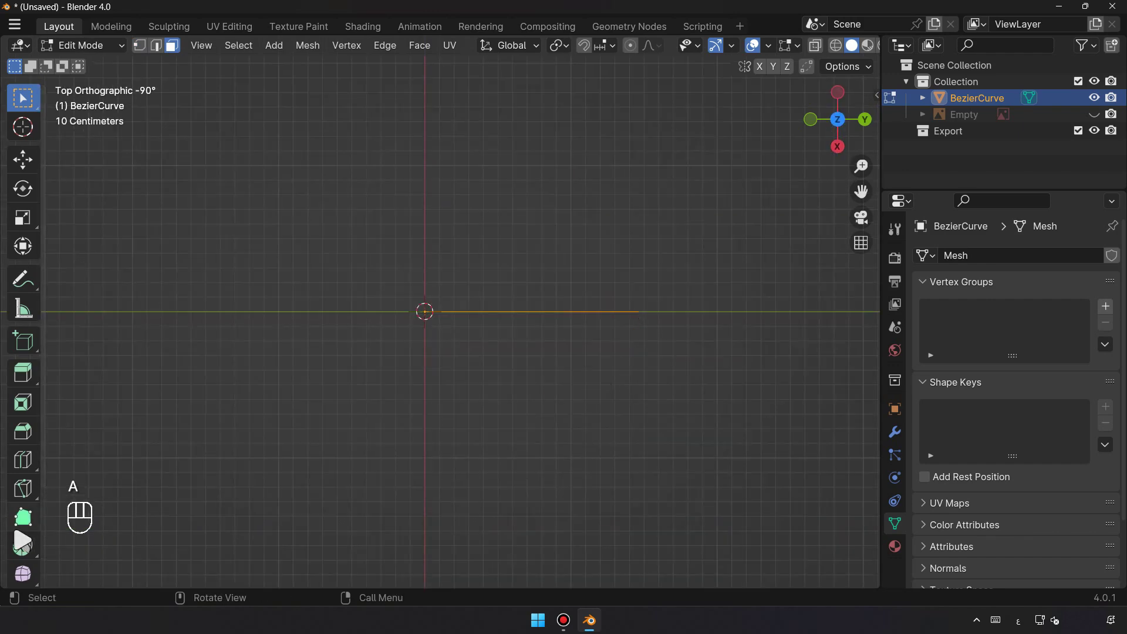
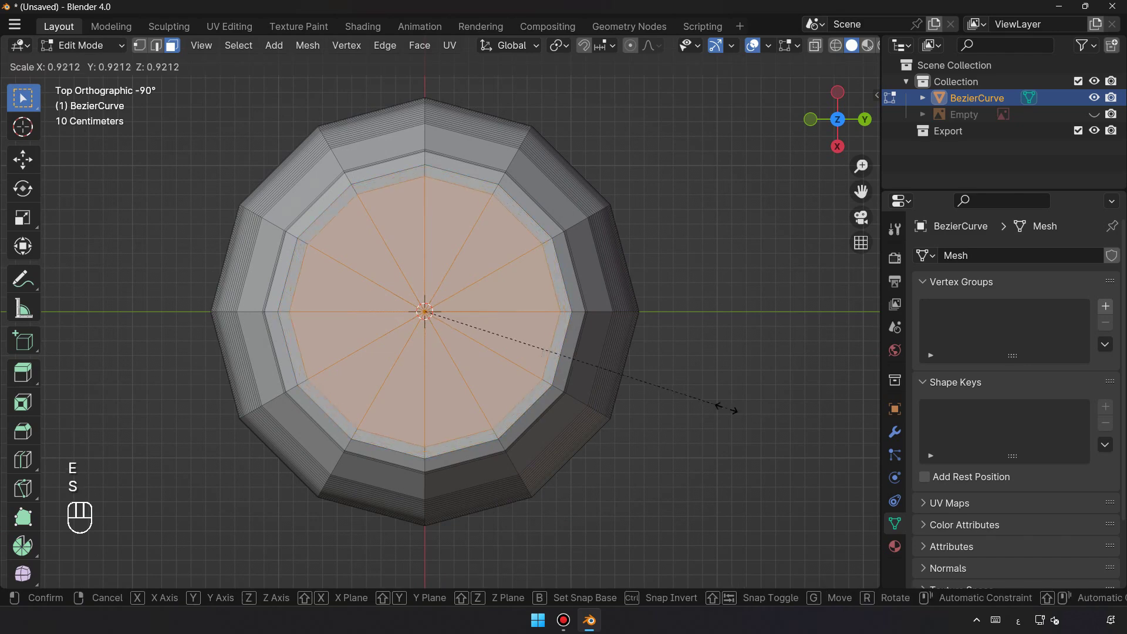
{"action": "left_click", "coordinate": [707, 397]}
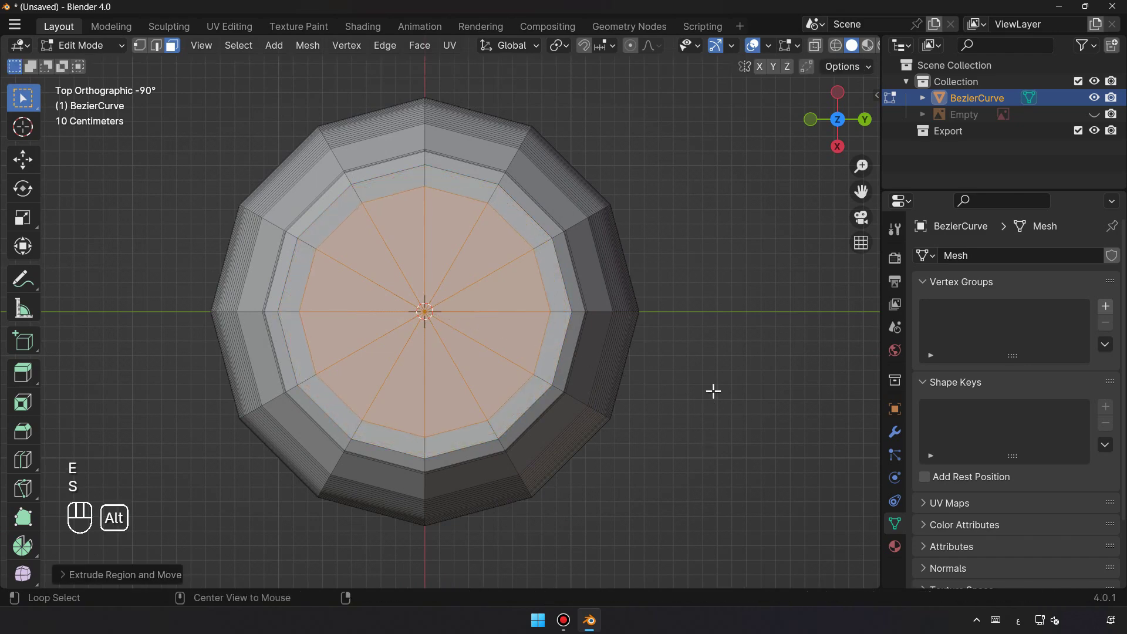
Move an upper edge loop in side wireframe view, then orbit to perspective.
{"action": "middle_click", "coordinate": [706, 390]}
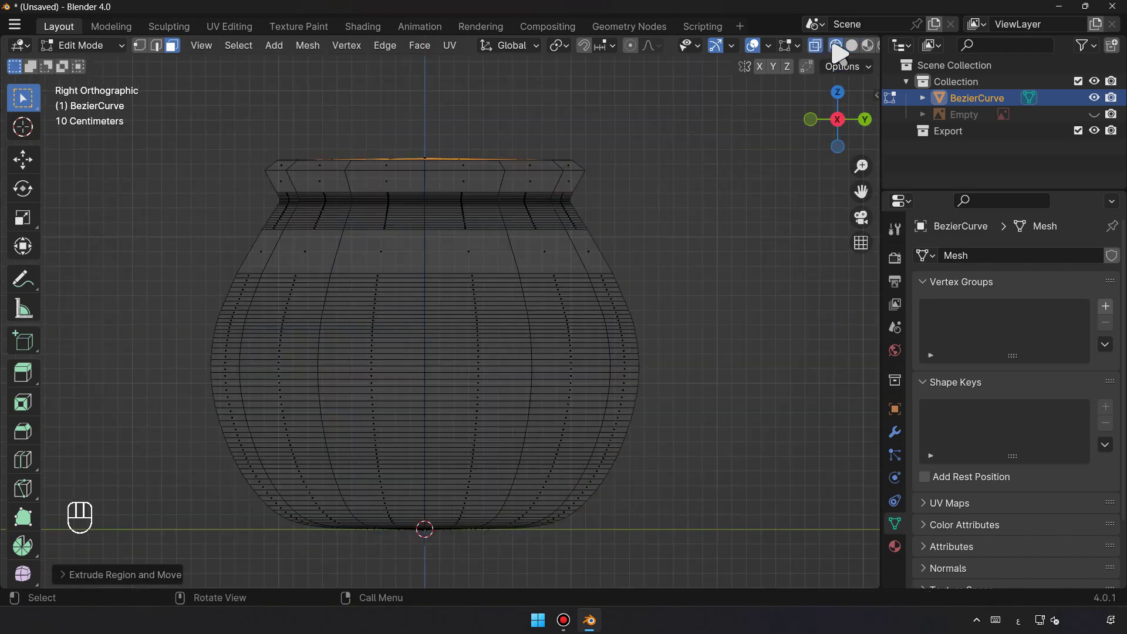
{"action": "key", "text": "e"}
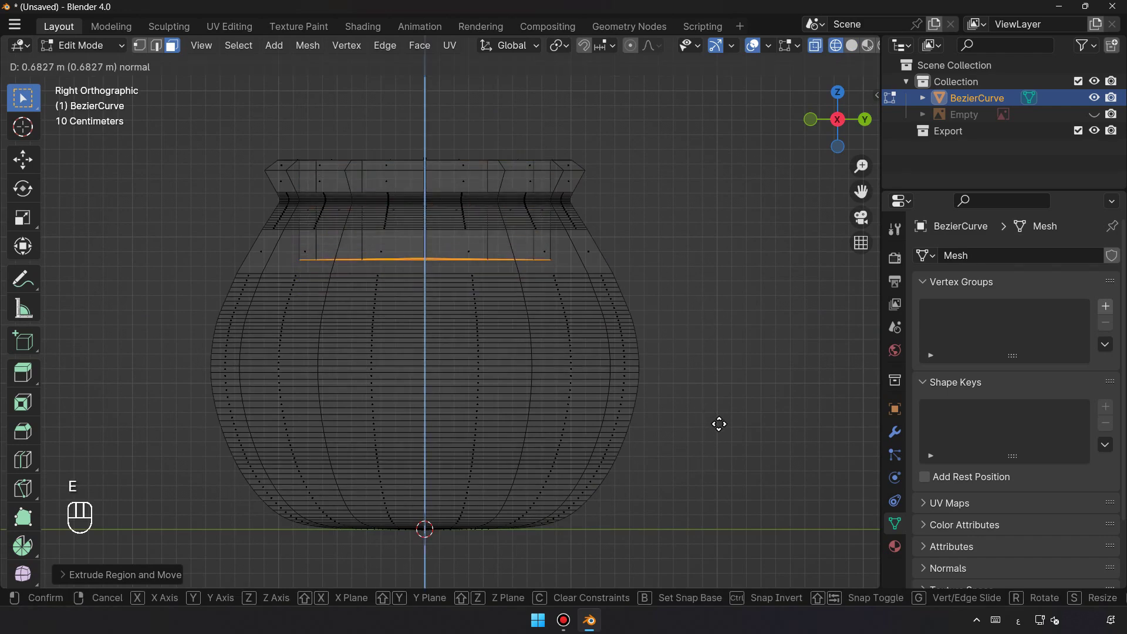
{"action": "key", "text": "s"}
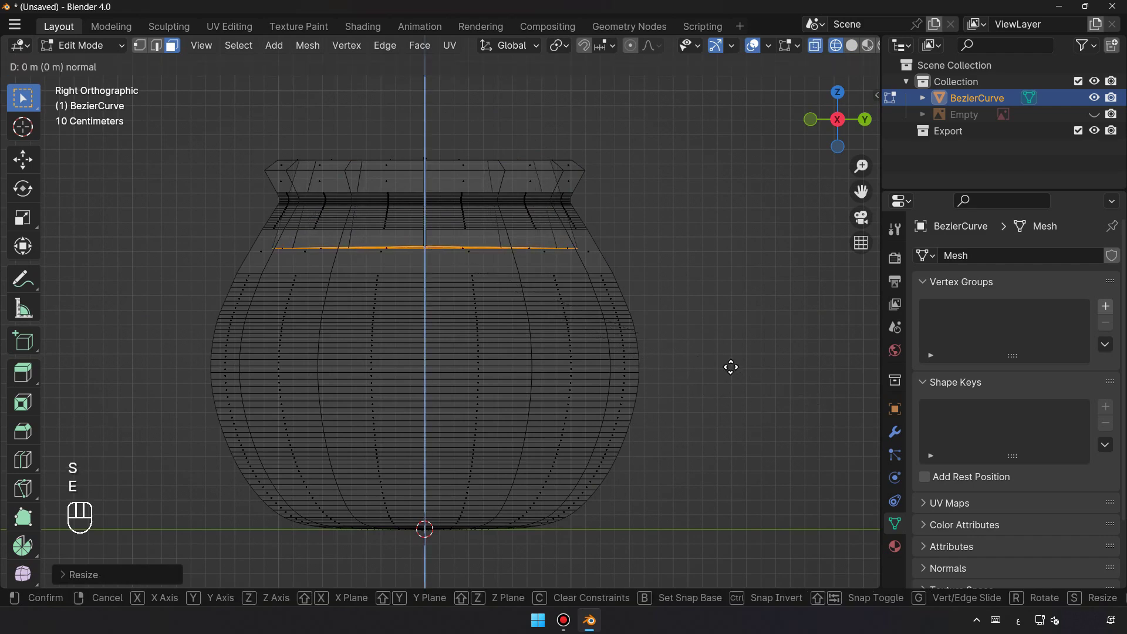
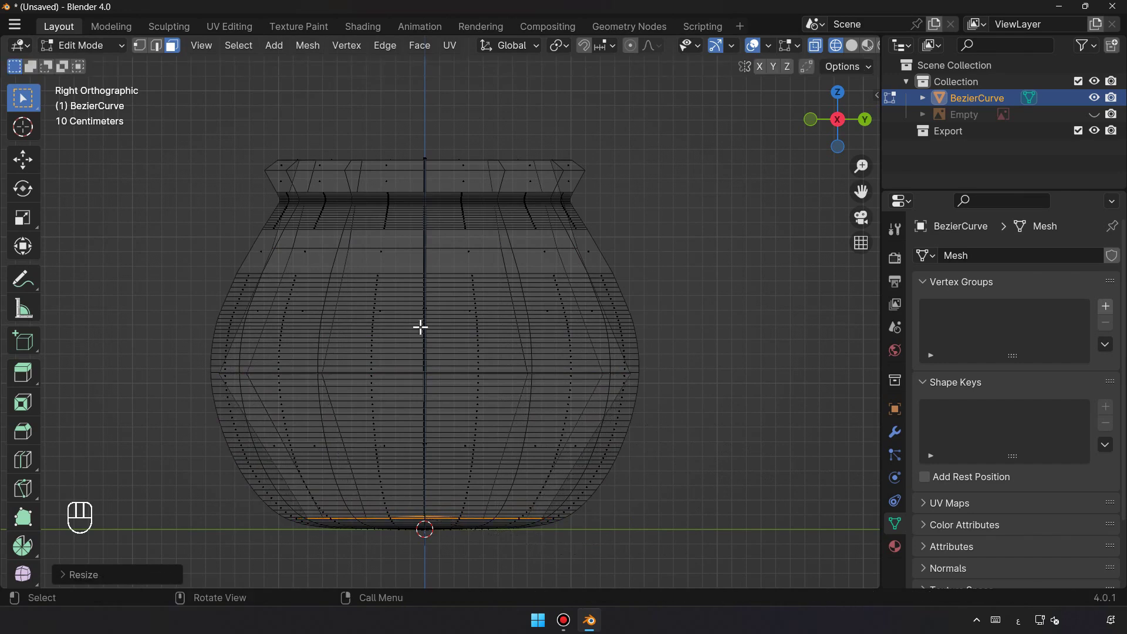
{"action": "left_click_drag", "start_coordinate": [525, 361], "coordinate": [686, 395]}
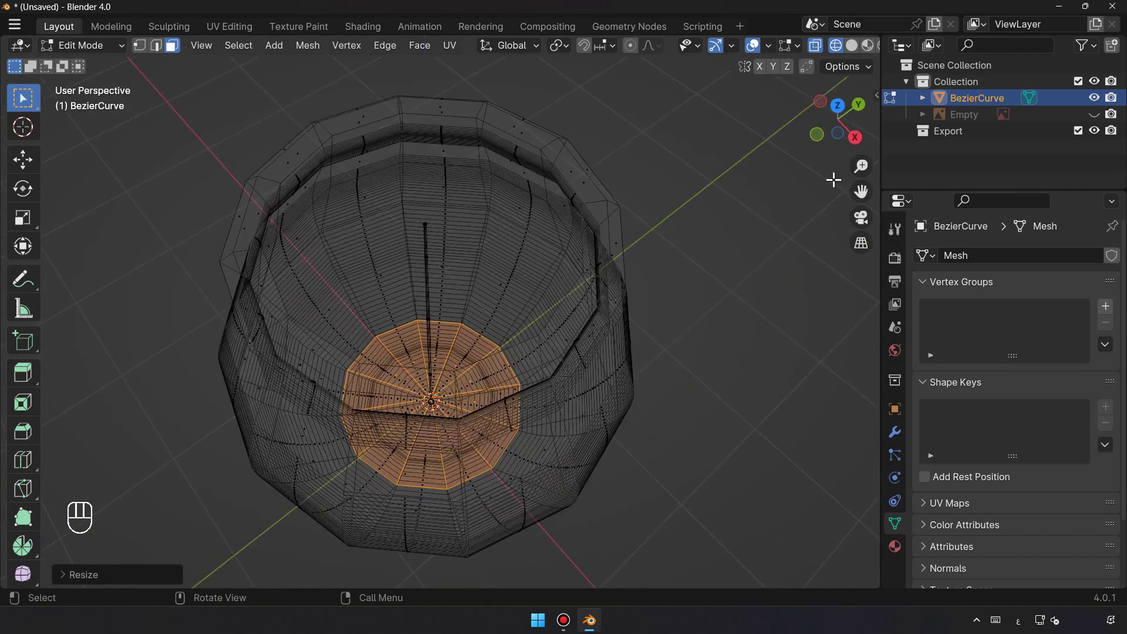
{"action": "left_click_drag", "start_coordinate": [654, 375], "coordinate": [459, 281]}
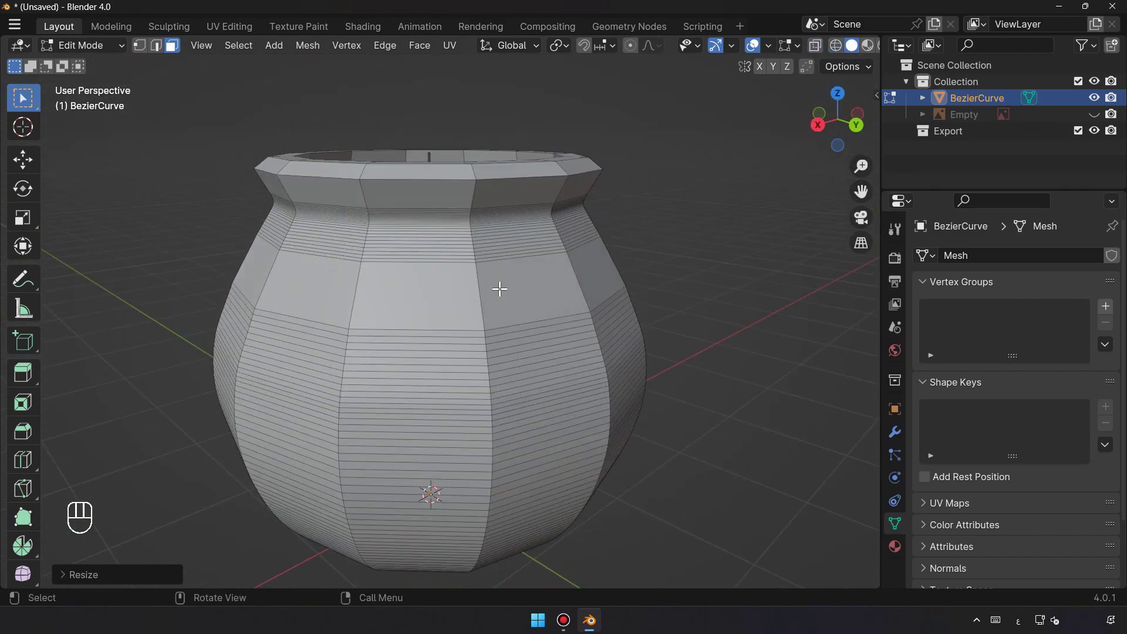
{"action": "left_click_drag", "start_coordinate": [493, 319], "coordinate": [469, 311]}
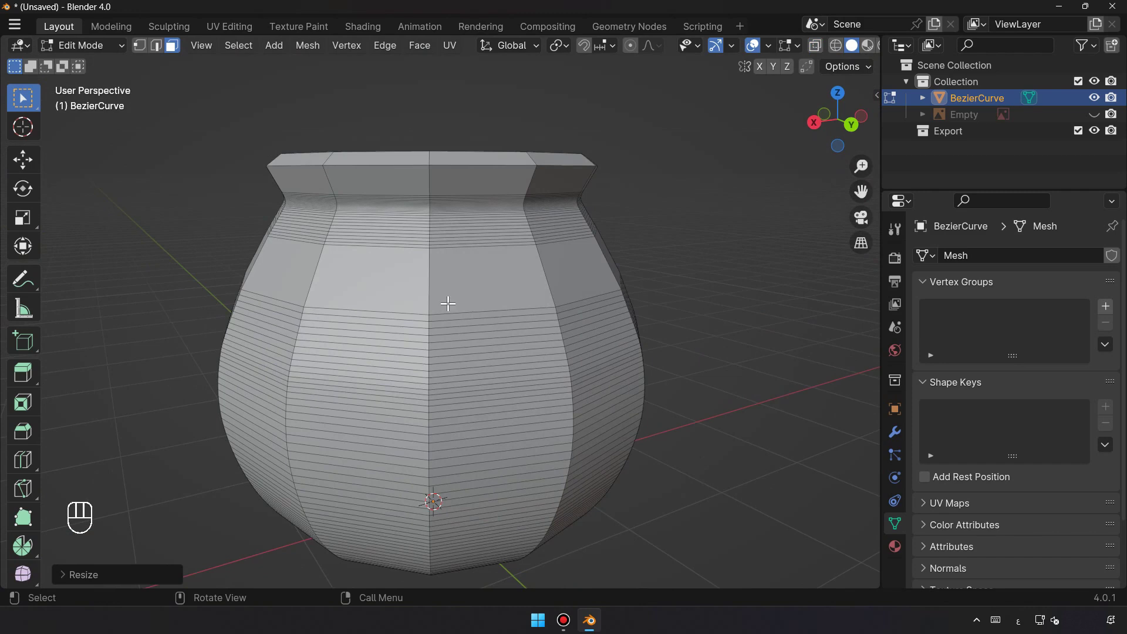
Edge-slide the loops on the pot's upper body to even their spacing.
{"action": "middle_click", "coordinate": [482, 295]}
{"action": "middle_click", "coordinate": [487, 305]}
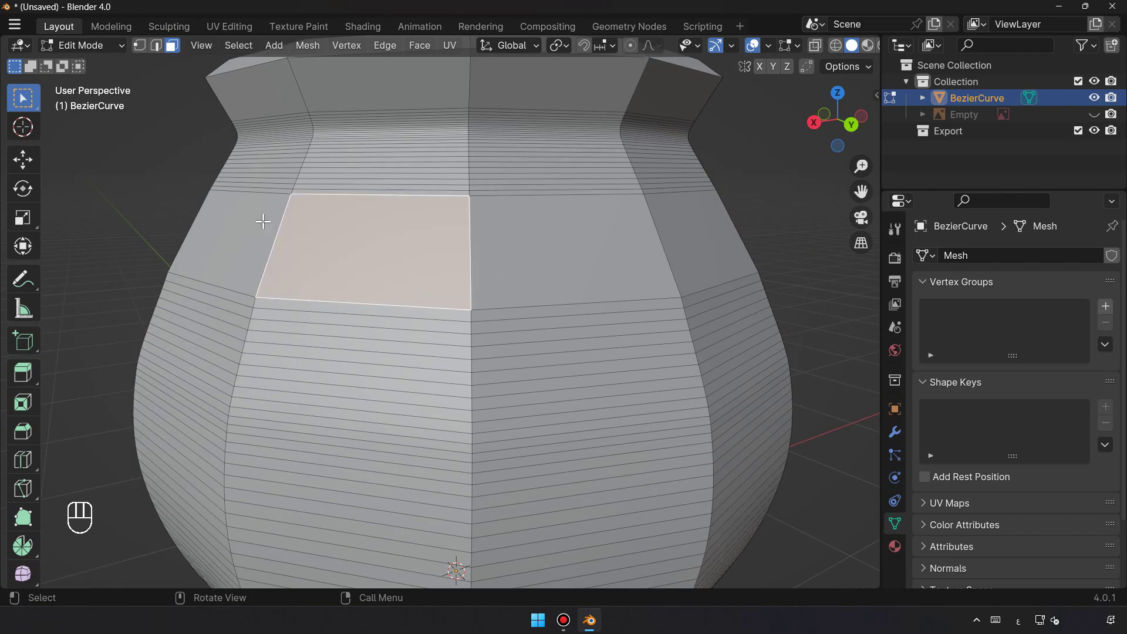
{"action": "left_click", "coordinate": [165, 56]}
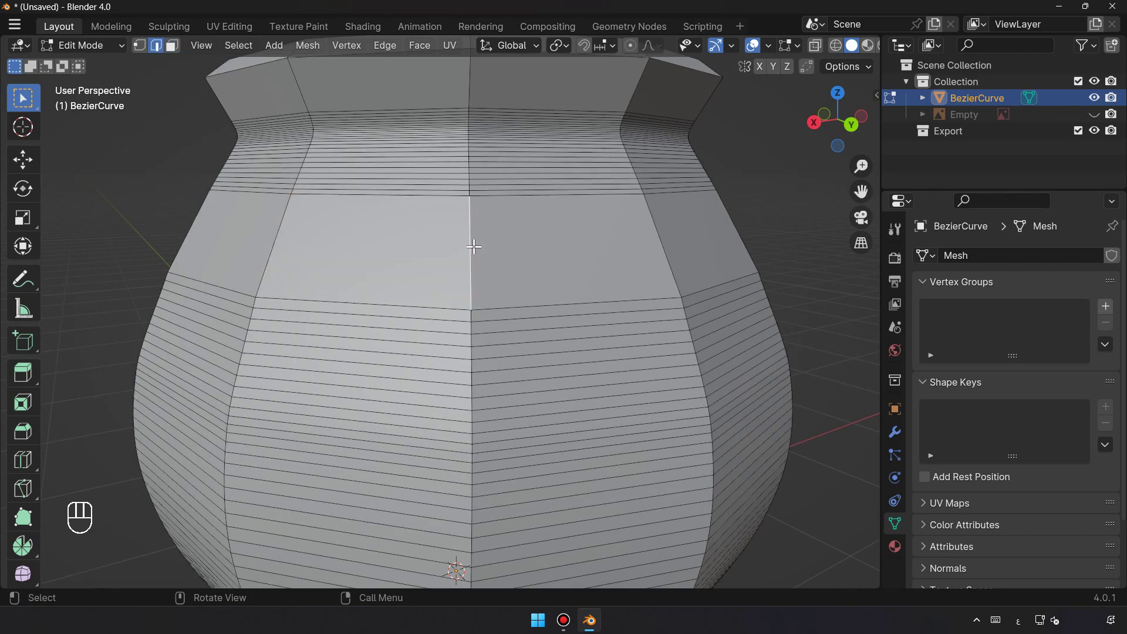
{"action": "key", "text": "ctrl+r"}
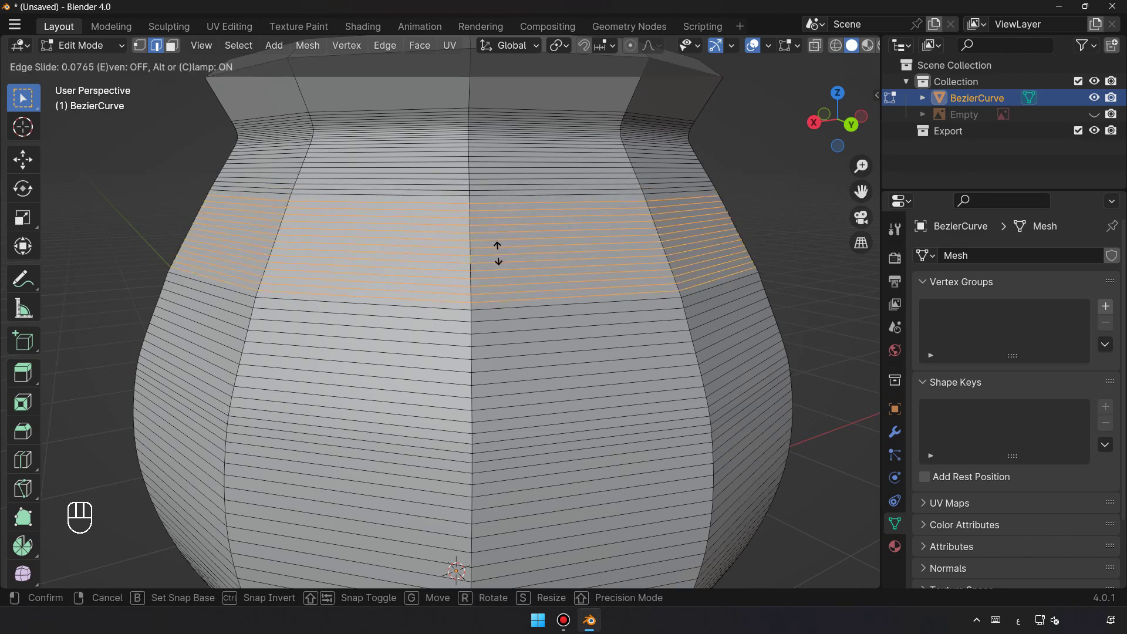
{"action": "middle_click", "coordinate": [835, 228]}
Orbit beneath the pot and select an edge loop near the base.
{"action": "left_click_drag", "start_coordinate": [835, 228], "coordinate": [591, 283]}
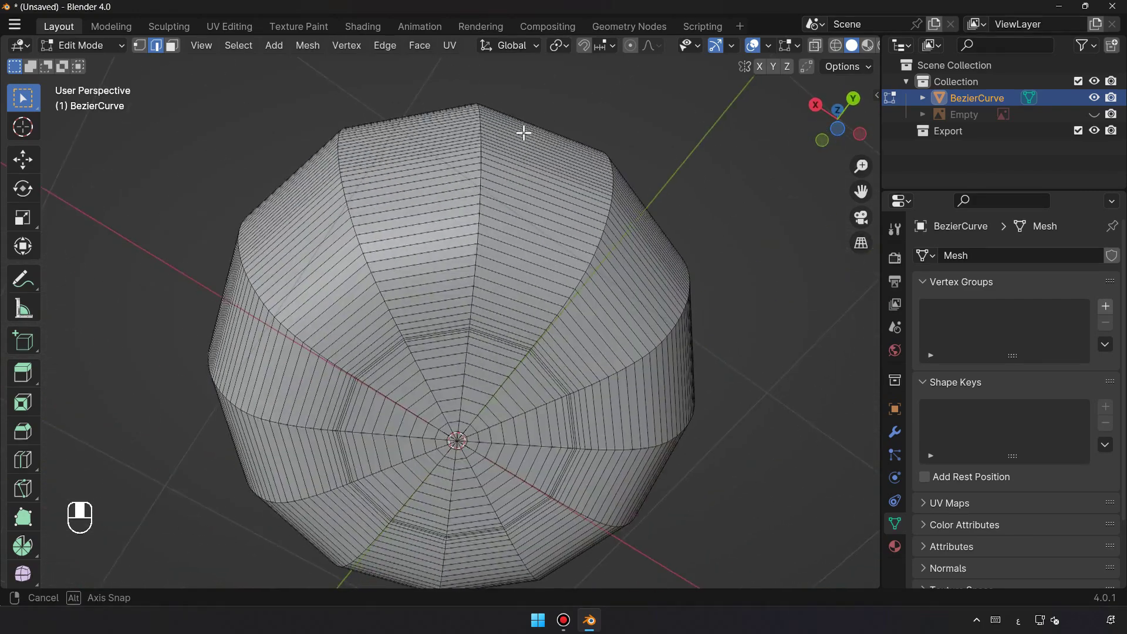
{"action": "middle_click", "coordinate": [511, 310]}
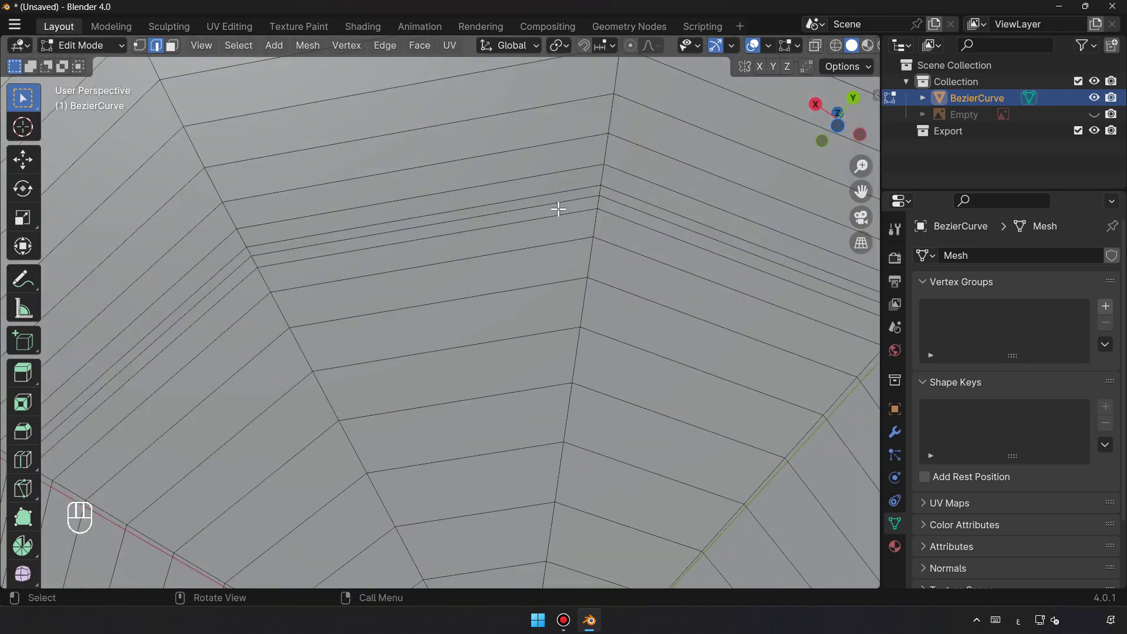
{"action": "left_click", "coordinate": [564, 195]}
{"action": "middle_click", "coordinate": [571, 208]}
{"action": "left_click_drag", "start_coordinate": [571, 208], "coordinate": [517, 476]}
{"action": "left_click_drag", "start_coordinate": [497, 426], "coordinate": [492, 371]}
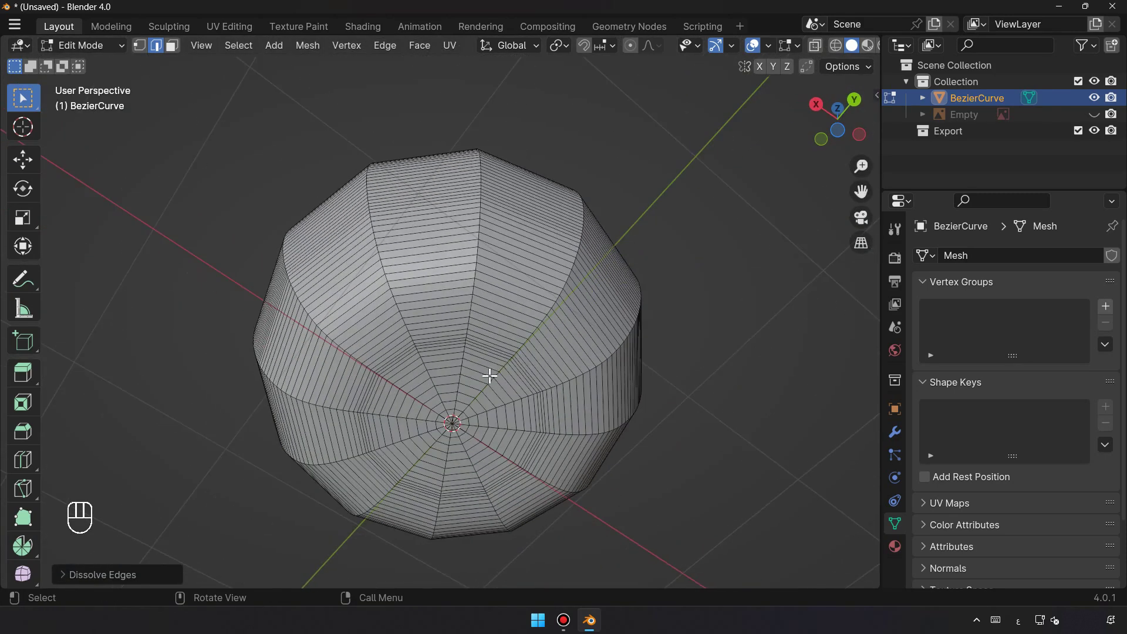
{"action": "left_click_drag", "start_coordinate": [489, 375], "coordinate": [502, 386]}
{"action": "middle_click", "coordinate": [519, 384]}
{"action": "left_click", "coordinate": [521, 383]}
{"action": "middle_click", "coordinate": [521, 383]}
Edge Slide the base loop into even spacing, then return to a side view.
{"action": "right_click", "coordinate": [527, 395]}
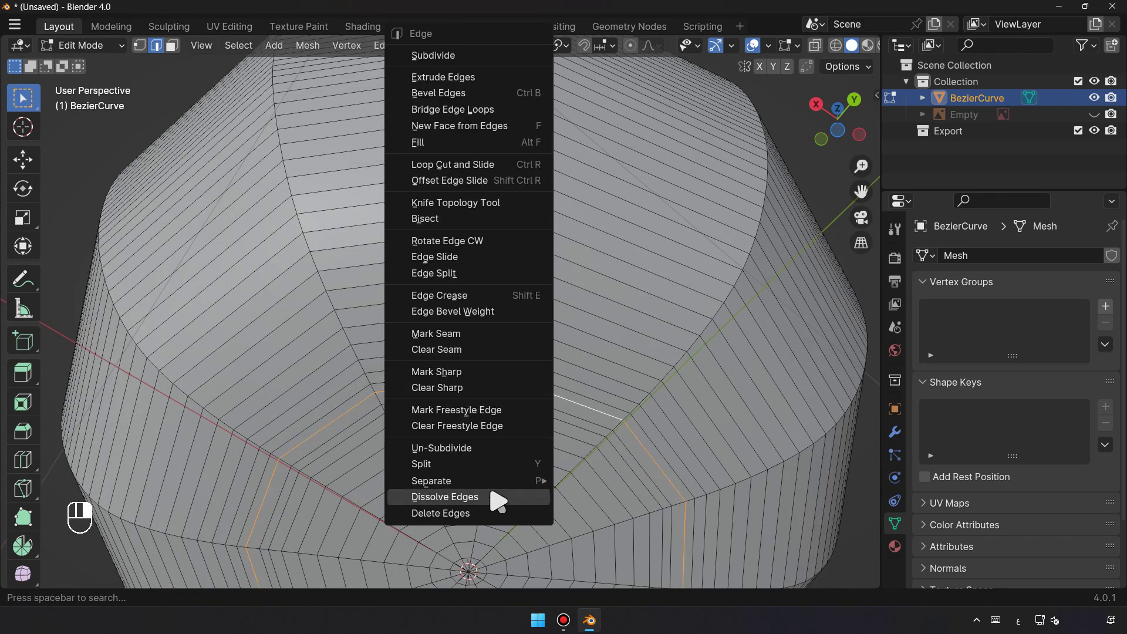
{"action": "left_click", "coordinate": [508, 376]}
{"action": "key", "text": "ctrl+r"}
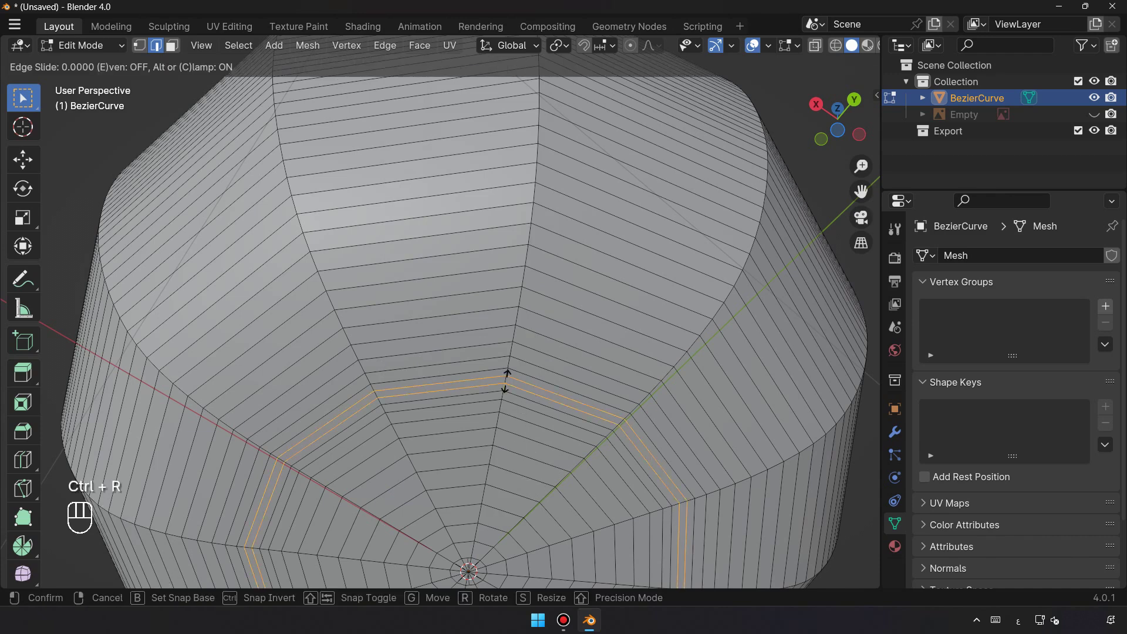
{"action": "left_click_drag", "start_coordinate": [508, 376], "coordinate": [623, 461]}
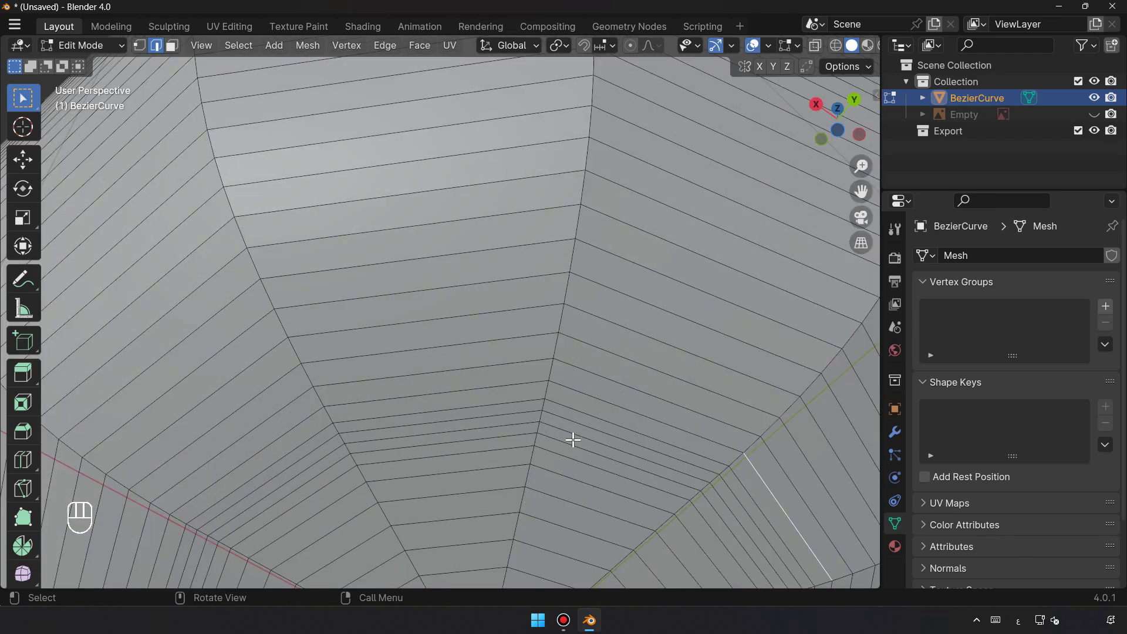
{"action": "key", "text": "ctrl+z"}
{"action": "key", "text": "ctrl+z"}
{"action": "key", "text": "ctrl+r"}
{"action": "middle_click", "coordinate": [578, 453]}
{"action": "left_click_drag", "start_coordinate": [562, 405], "coordinate": [663, 416]}
{"action": "left_click", "coordinate": [569, 431]}
{"action": "left_click_drag", "start_coordinate": [557, 433], "coordinate": [563, 399]}
{"action": "left_click_drag", "start_coordinate": [579, 370], "coordinate": [575, 340]}
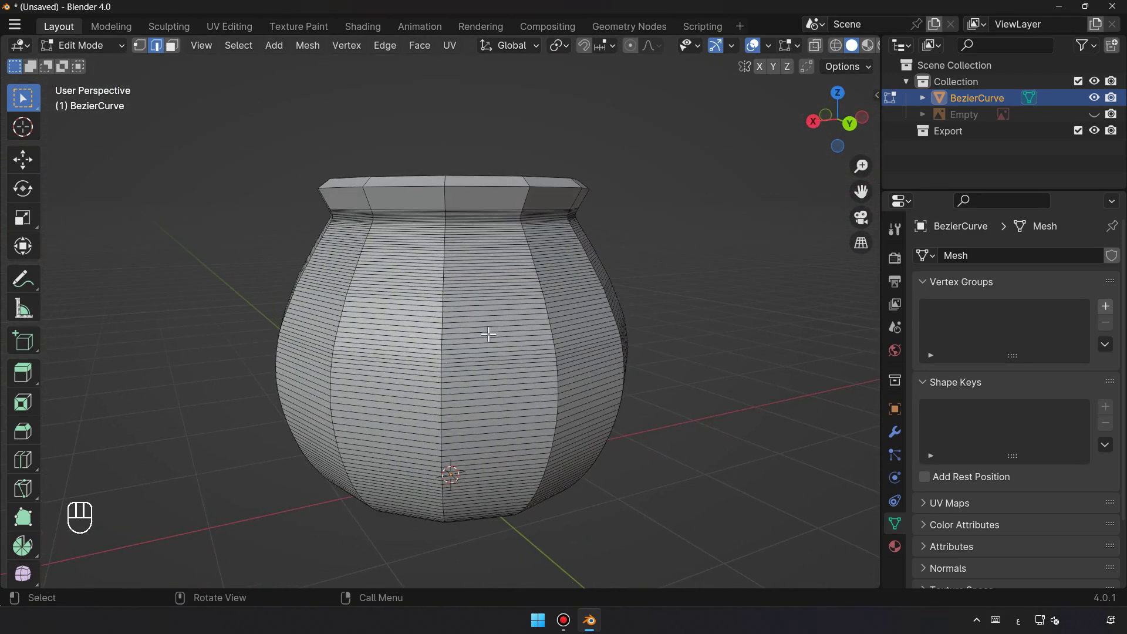
Select the whole pot mesh and orbit to look down inside it.
{"action": "key", "text": "Tab"}
{"action": "left_click_drag", "start_coordinate": [539, 338], "coordinate": [542, 341]}
{"action": "key", "text": "Tab"}
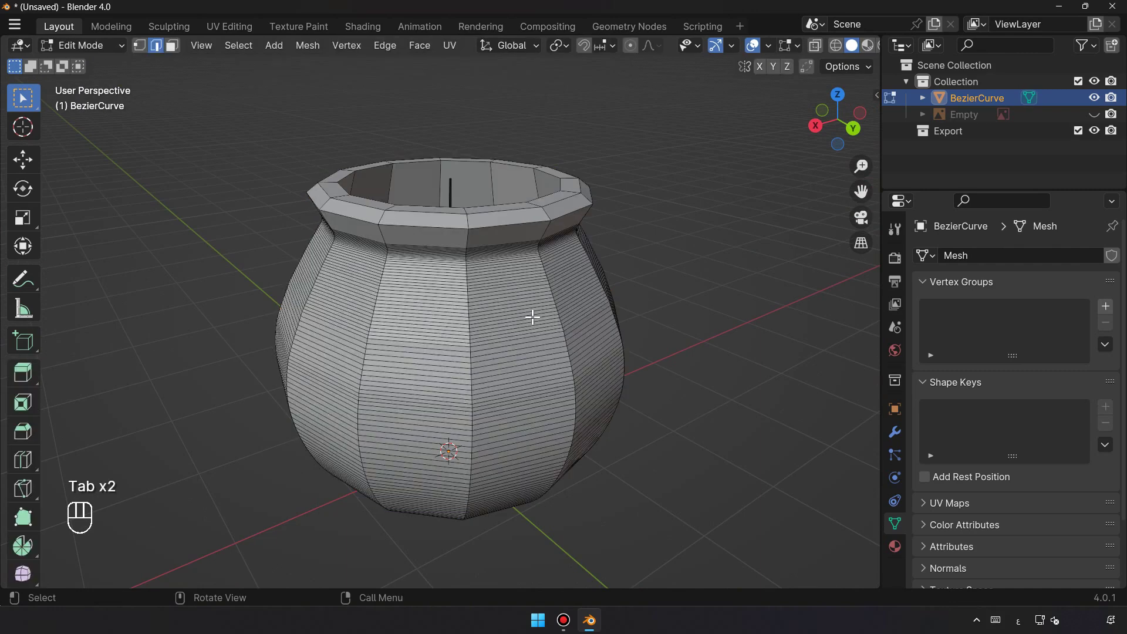
{"action": "key", "text": "a"}
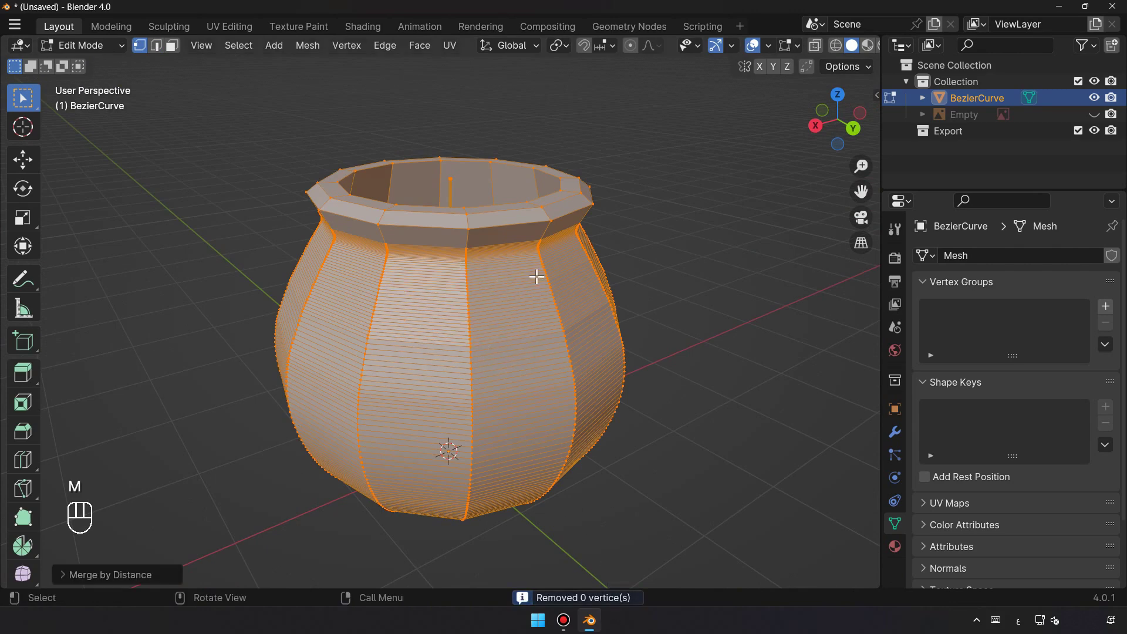
{"action": "middle_click", "coordinate": [517, 319]}
{"action": "left_click_drag", "start_coordinate": [509, 363], "coordinate": [482, 333]}
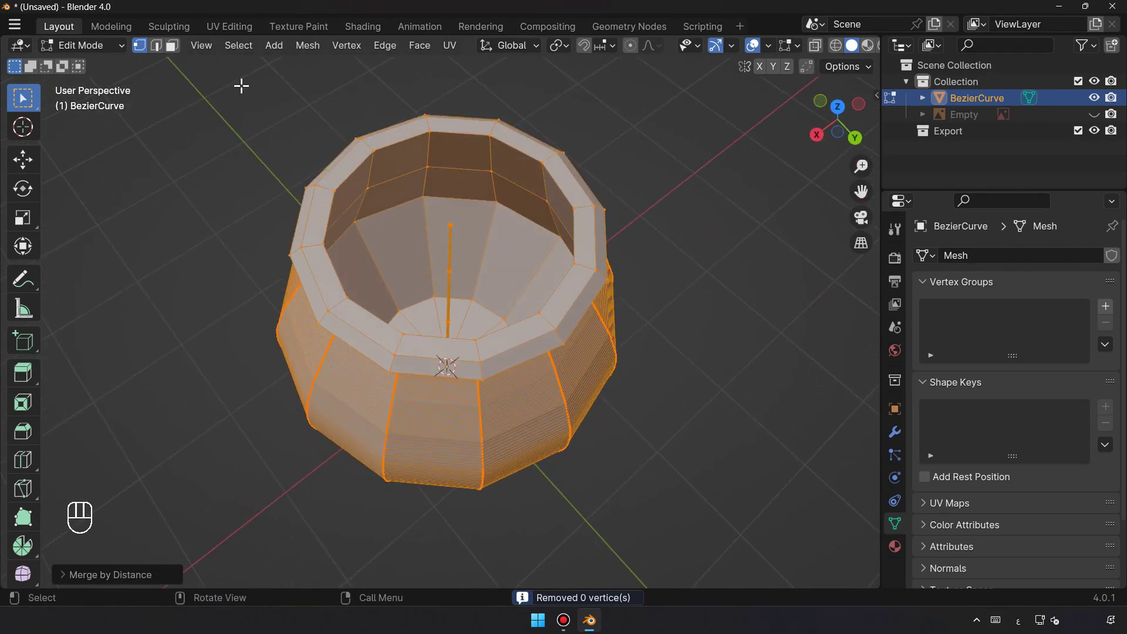
{"action": "key", "text": "Tab"}
{"action": "key", "text": "Tab"}
Delete the stray narrow strip inside the base and return to Object Mode.
{"action": "left_click_drag", "start_coordinate": [490, 189], "coordinate": [504, 262]}
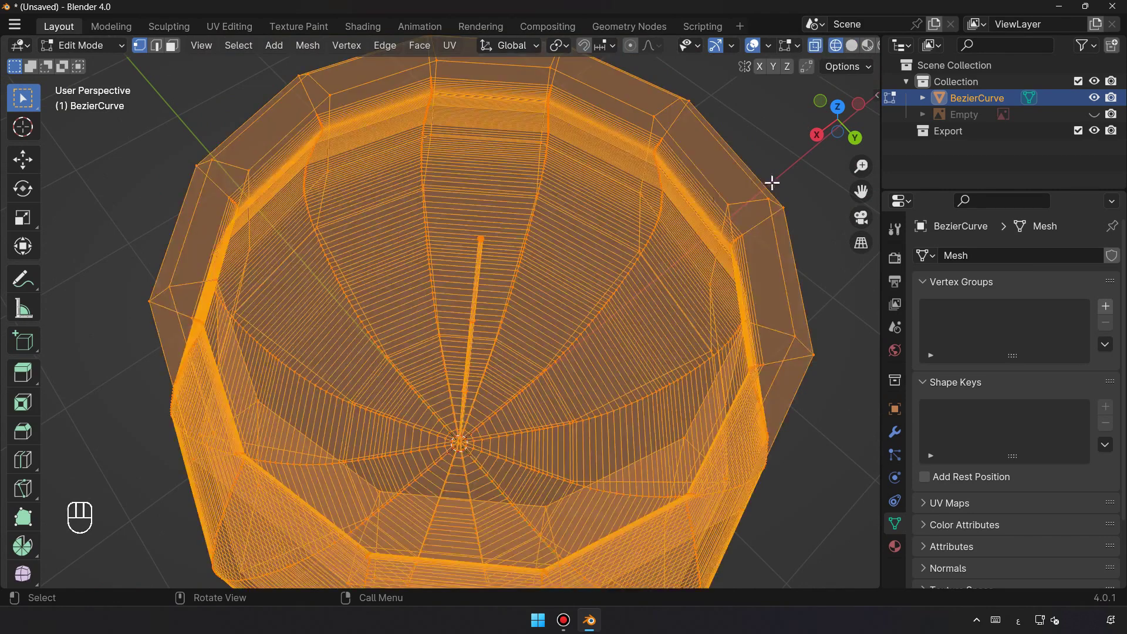
{"action": "left_click_drag", "start_coordinate": [510, 359], "coordinate": [500, 327]}
{"action": "left_click_drag", "start_coordinate": [509, 446], "coordinate": [521, 480]}
{"action": "left_click_drag", "start_coordinate": [523, 477], "coordinate": [477, 327]}
{"action": "left_click", "coordinate": [478, 327]}
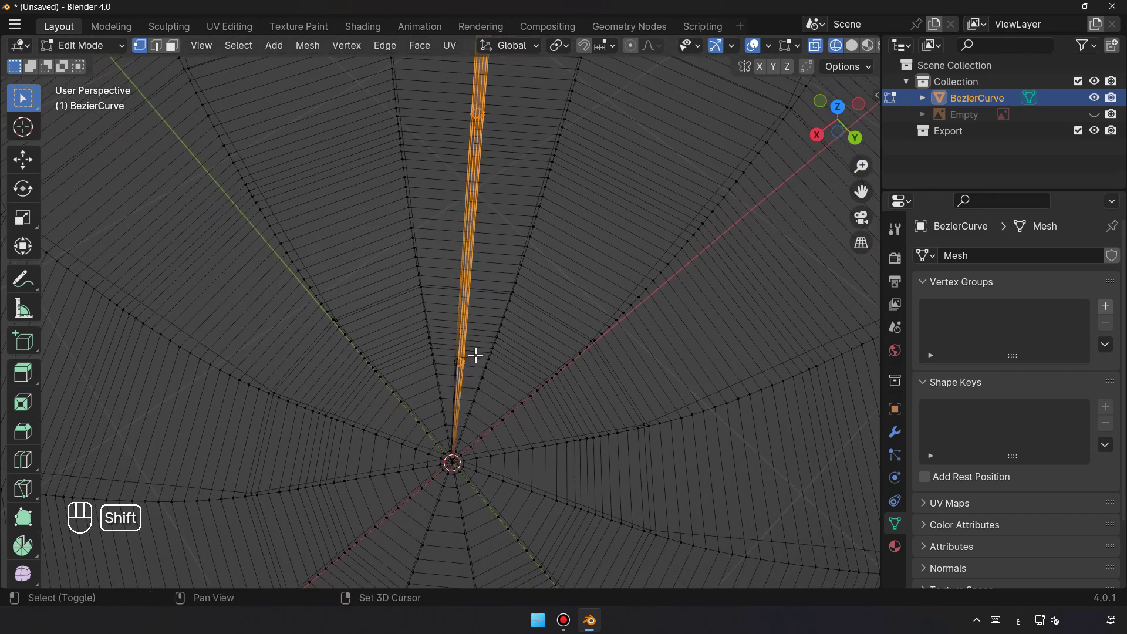
{"action": "left_click", "coordinate": [456, 378]}
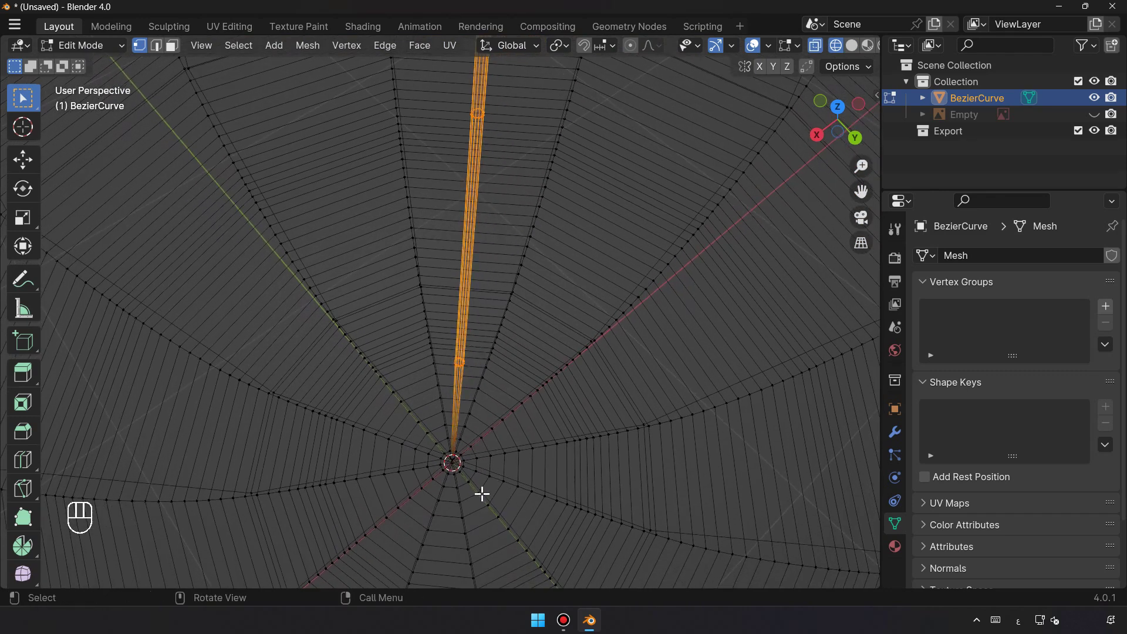
{"action": "key", "text": "Delete"}
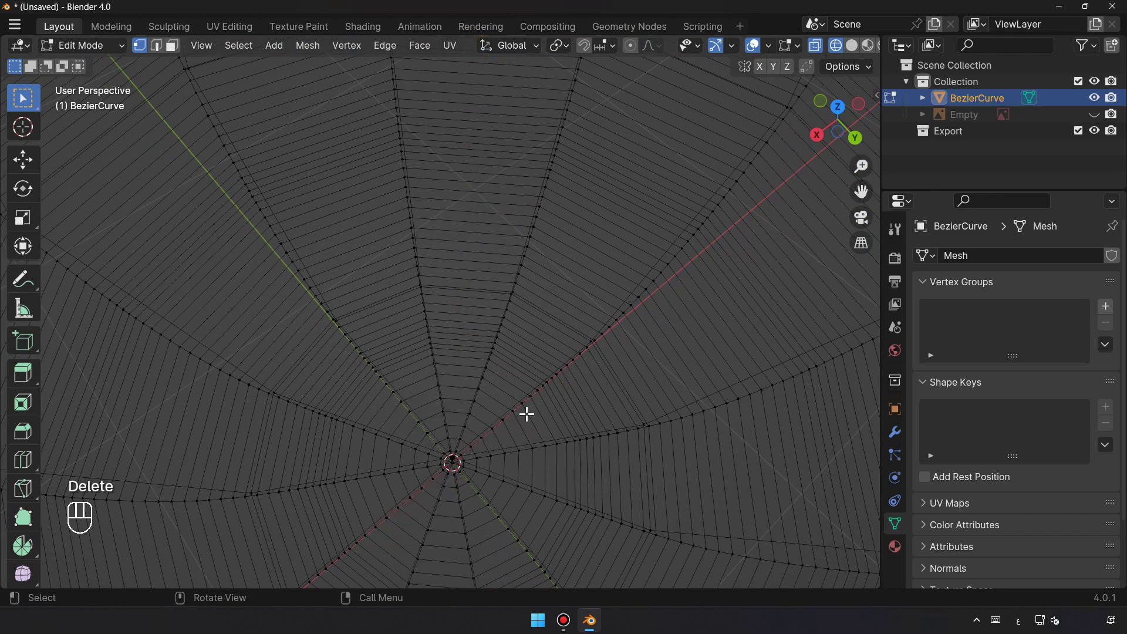
{"action": "key", "text": "Tab"}
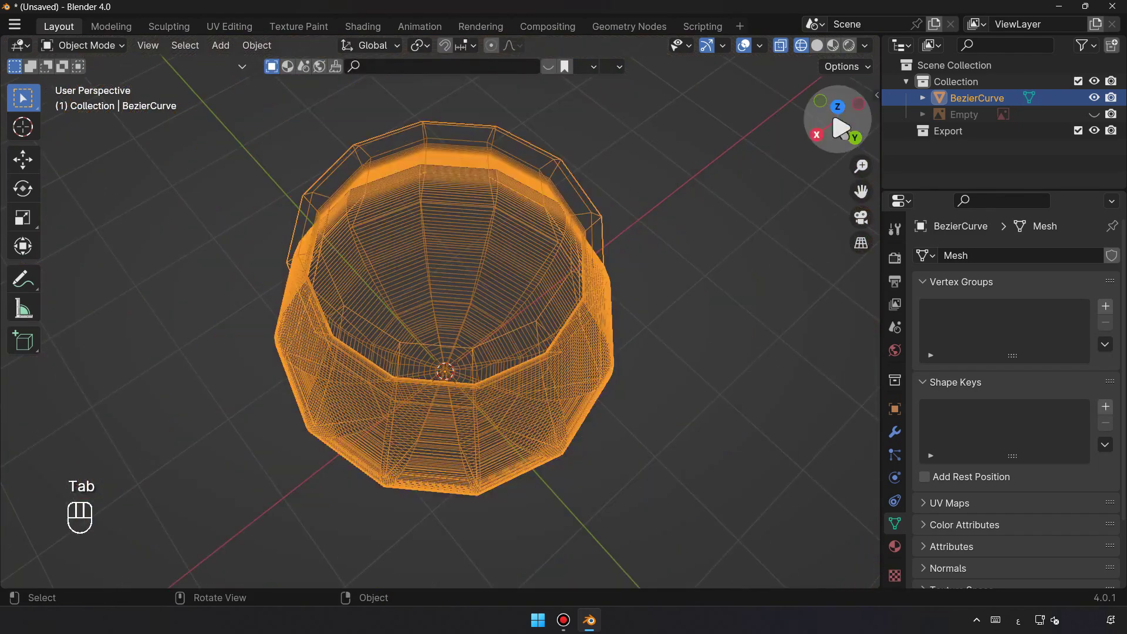
Show the pot in Solid shading and orbit around it.
{"action": "left_click", "coordinate": [826, 53]}
{"action": "left_click_drag", "start_coordinate": [555, 419], "coordinate": [536, 435]}
{"action": "left_click_drag", "start_coordinate": [536, 434], "coordinate": [531, 379]}
{"action": "left_click_drag", "start_coordinate": [502, 388], "coordinate": [504, 326]}
{"action": "left_click_drag", "start_coordinate": [500, 315], "coordinate": [523, 316]}
{"action": "left_click_drag", "start_coordinate": [552, 337], "coordinate": [541, 306]}
Add a Subdivision Surface modifier and inspect the smoothed rim.
{"action": "left_click", "coordinate": [535, 416]}
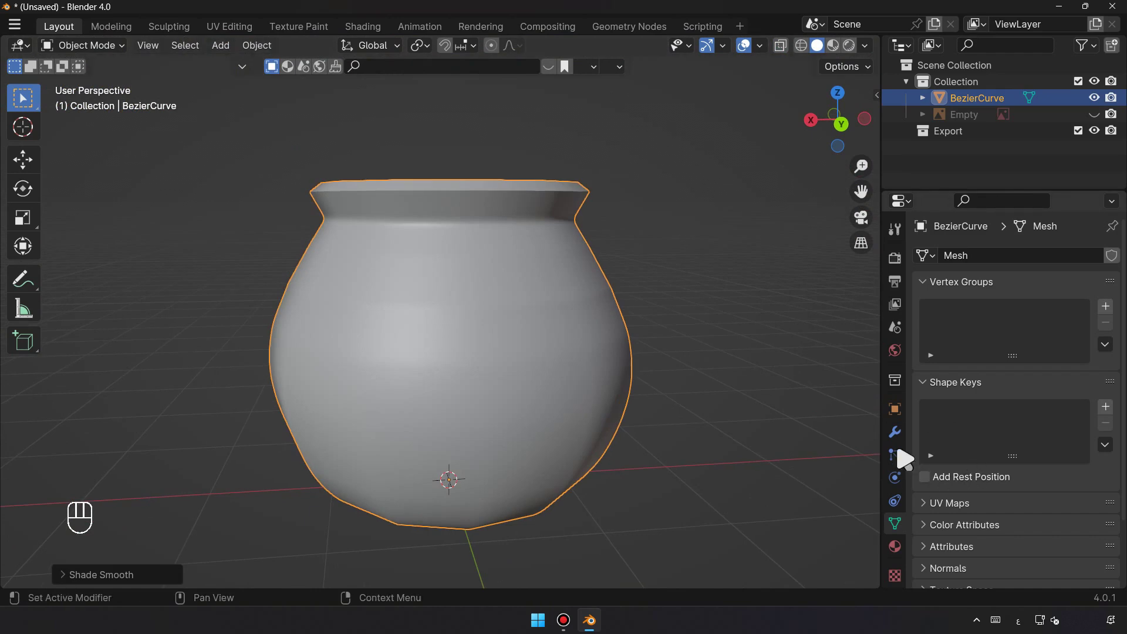
{"action": "left_click_drag", "start_coordinate": [898, 444], "coordinate": [1095, 330]}
{"action": "left_click_drag", "start_coordinate": [481, 379], "coordinate": [445, 446]}
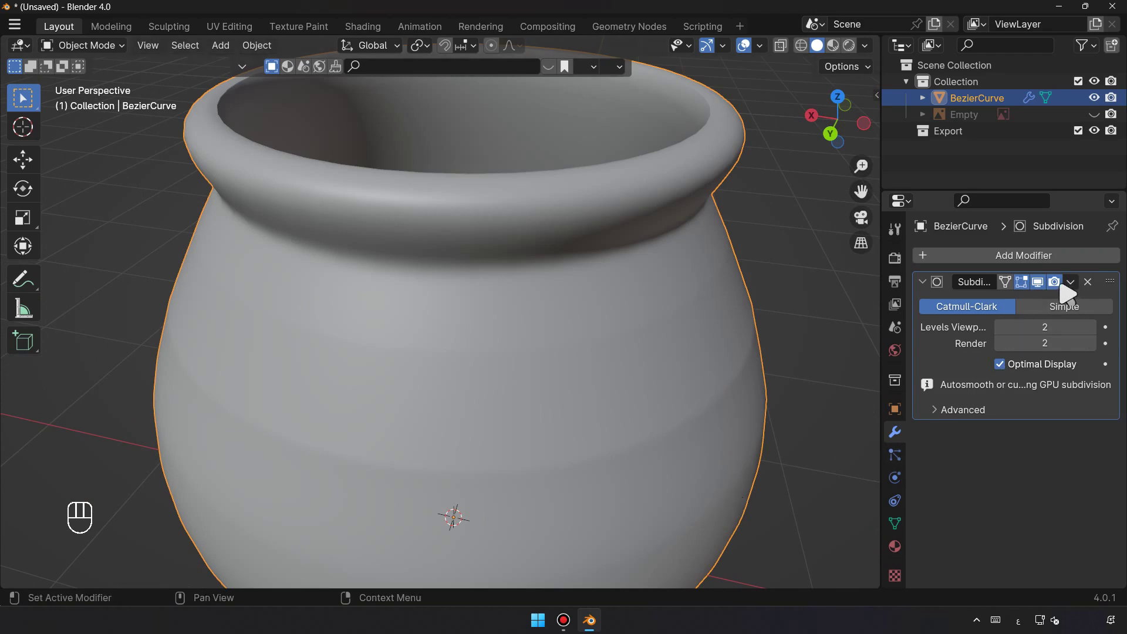
Remove the old subdivision smoothing from the pot and undo the recent changes.
{"action": "left_click", "coordinate": [1093, 290]}
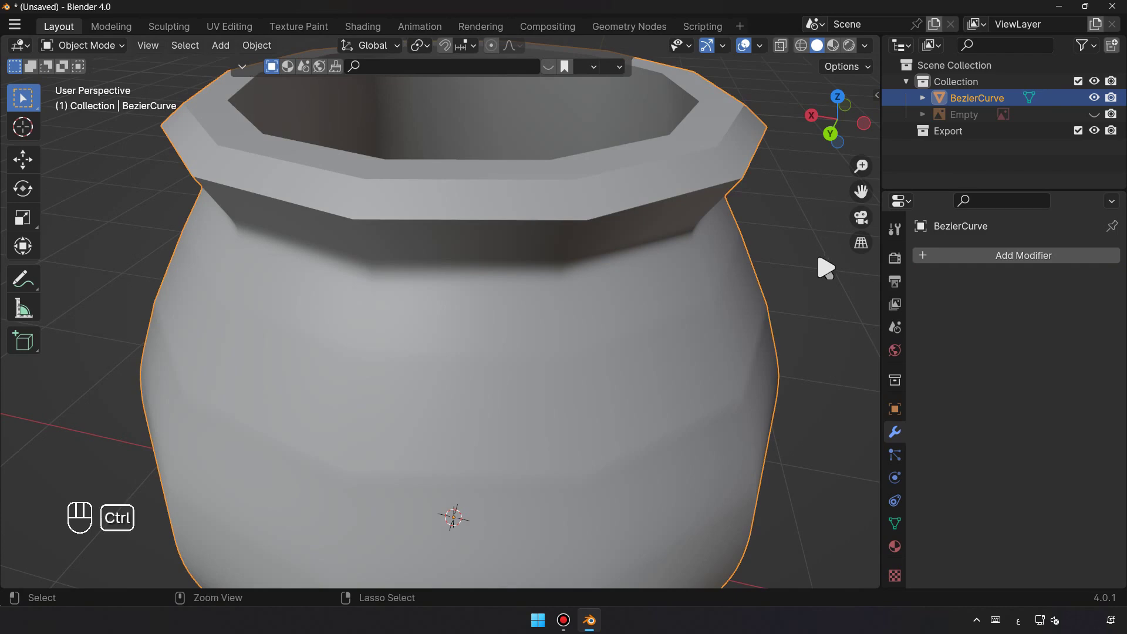
{"action": "key", "text": "ctrl+z"}
{"action": "key", "text": "ctrl+z"}
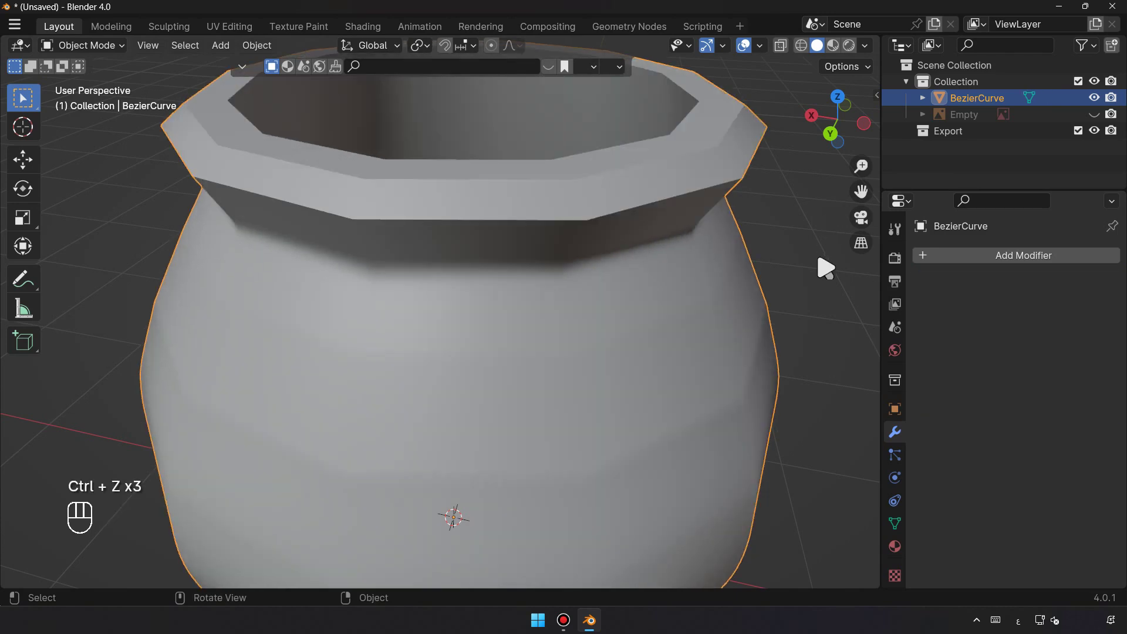
{"action": "key", "text": "ctrl+z"}
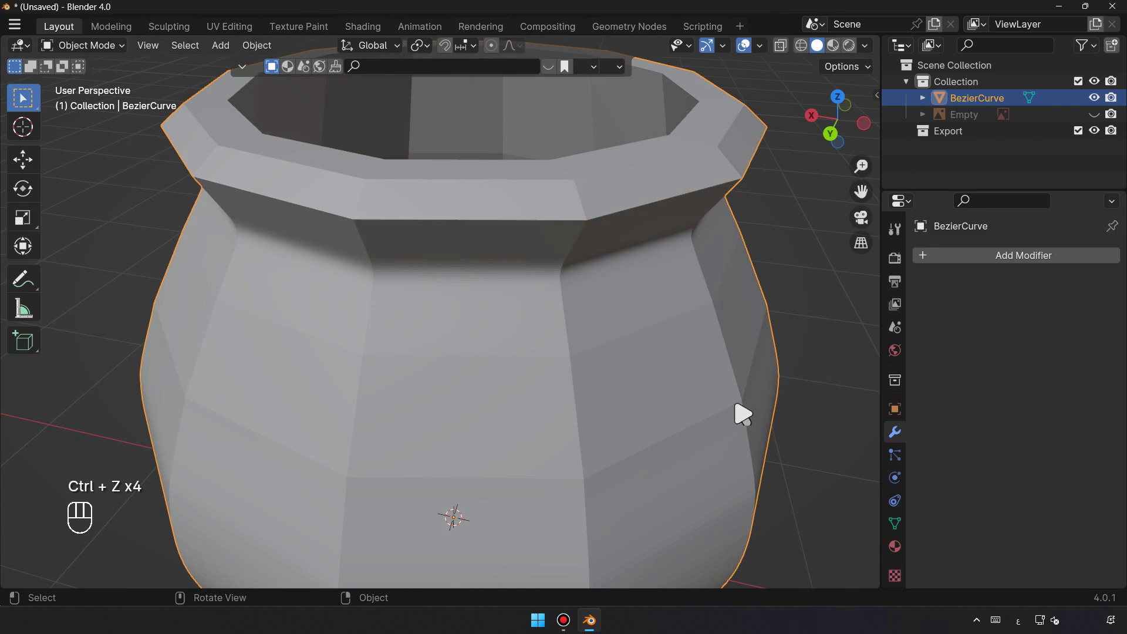
{"action": "left_click_drag", "start_coordinate": [700, 370], "coordinate": [693, 349]}
Adjust the pot's rim edge loops in Edit Mode, inspecting the wall and body.
{"action": "key", "text": "Tab"}
{"action": "left_click_drag", "start_coordinate": [688, 334], "coordinate": [648, 556]}
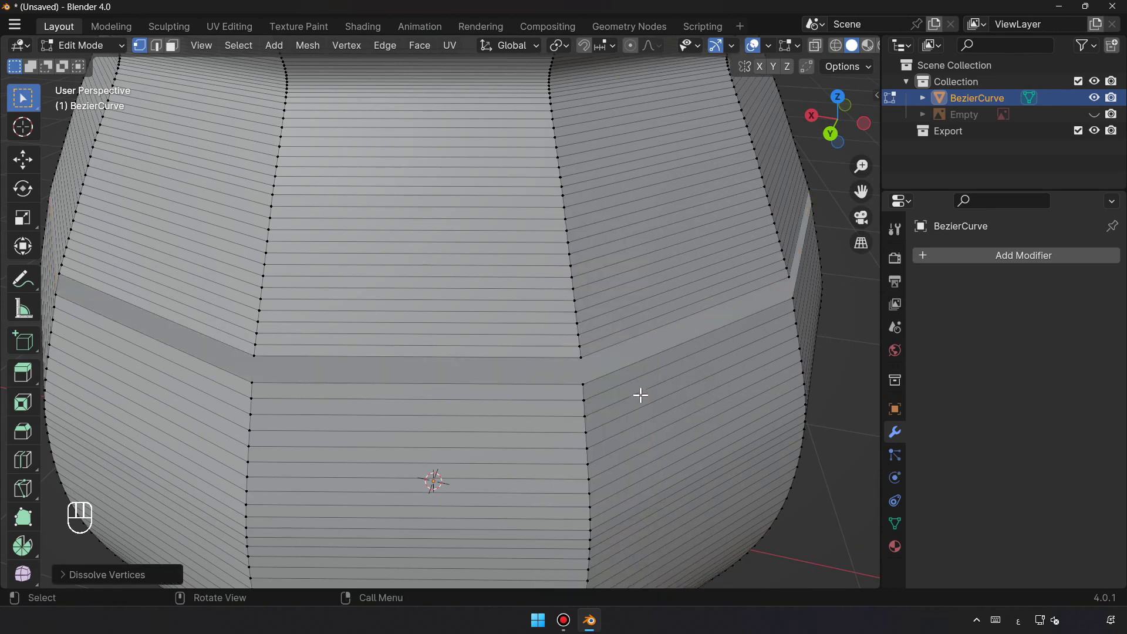
{"action": "key", "text": "ctrl+z"}
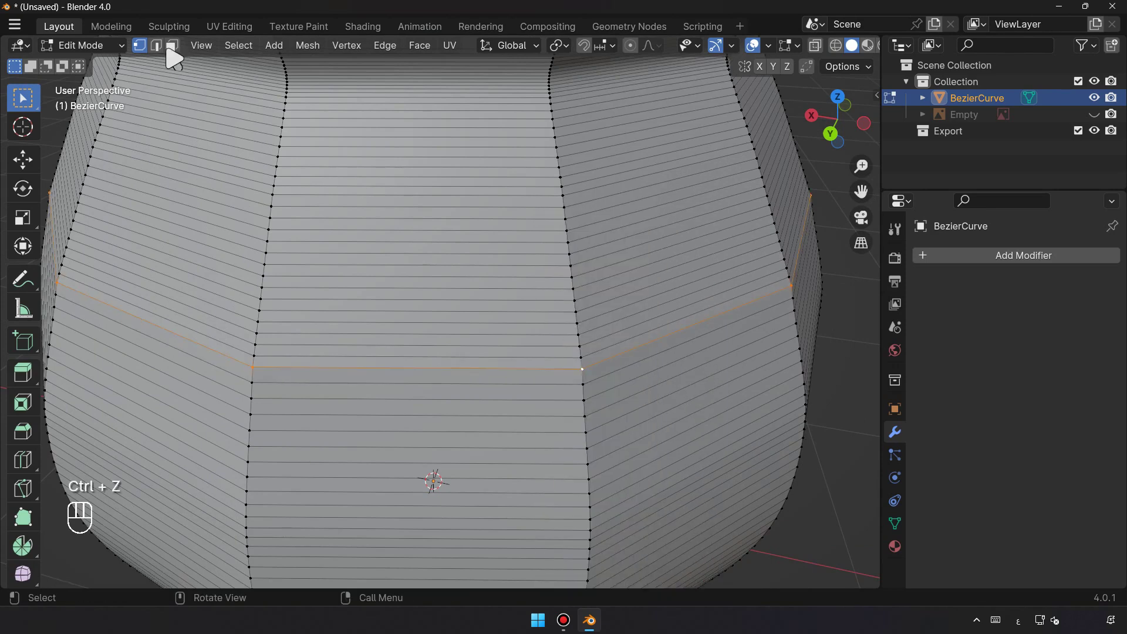
{"action": "left_click_drag", "start_coordinate": [670, 345], "coordinate": [625, 549]}
{"action": "left_click_drag", "start_coordinate": [601, 394], "coordinate": [604, 391]}
{"action": "middle_click", "coordinate": [624, 416]}
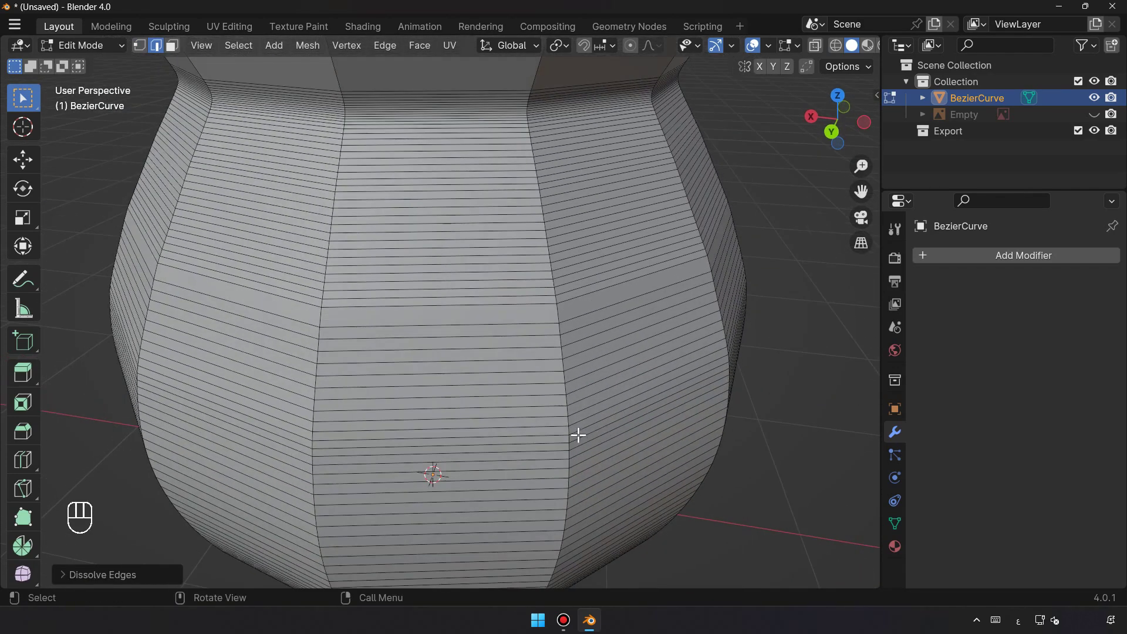
{"action": "middle_click", "coordinate": [576, 428]}
{"action": "left_click_drag", "start_coordinate": [581, 440], "coordinate": [536, 480]}
{"action": "left_click_drag", "start_coordinate": [536, 480], "coordinate": [631, 441]}
{"action": "left_click_drag", "start_coordinate": [631, 440], "coordinate": [647, 444]}
{"action": "left_click_drag", "start_coordinate": [648, 445], "coordinate": [708, 285]}
{"action": "key", "text": "Tab"}
Add a Subdivision Surface modifier to the pot at level 2 for viewport and render.
{"action": "right_click", "coordinate": [640, 307]}
{"action": "left_click_drag", "start_coordinate": [640, 306], "coordinate": [603, 293]}
{"action": "left_click_drag", "start_coordinate": [1007, 260], "coordinate": [827, 471]}
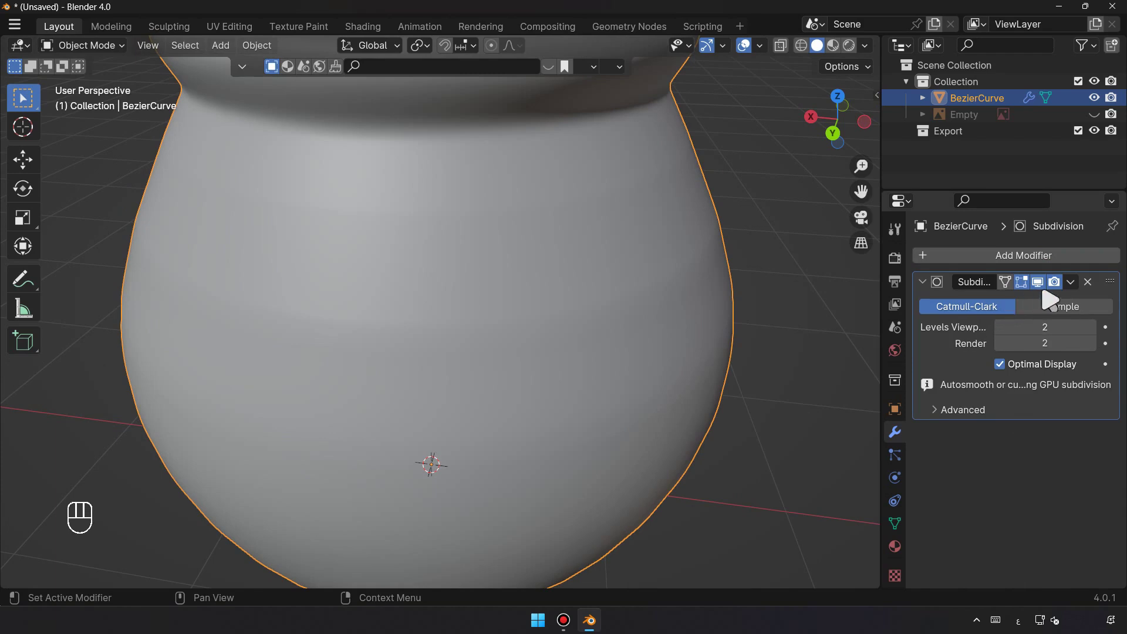
Apply the Subdivision Surface modifier so the pot's smooth geometry is permanent.
{"action": "left_click_drag", "start_coordinate": [1077, 288], "coordinate": [788, 374]}
{"action": "left_click", "coordinate": [608, 400]}
{"action": "left_click_drag", "start_coordinate": [526, 408], "coordinate": [511, 345]}
{"action": "left_click_drag", "start_coordinate": [491, 304], "coordinate": [537, 304]}
{"action": "left_click", "coordinate": [537, 304]}
Frame the smoothed pot from the front and select it before saving as untitled.blend.
{"action": "left_click_drag", "start_coordinate": [485, 346], "coordinate": [475, 413]}
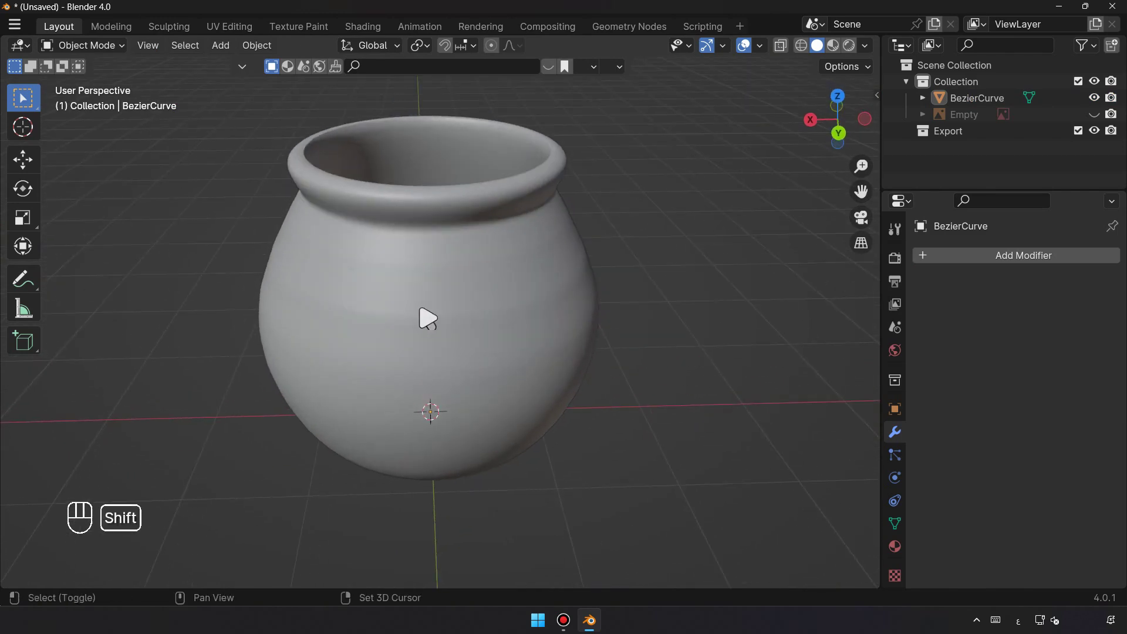
{"action": "left_click_drag", "start_coordinate": [462, 357], "coordinate": [454, 338]}
{"action": "left_click_drag", "start_coordinate": [480, 380], "coordinate": [478, 349]}
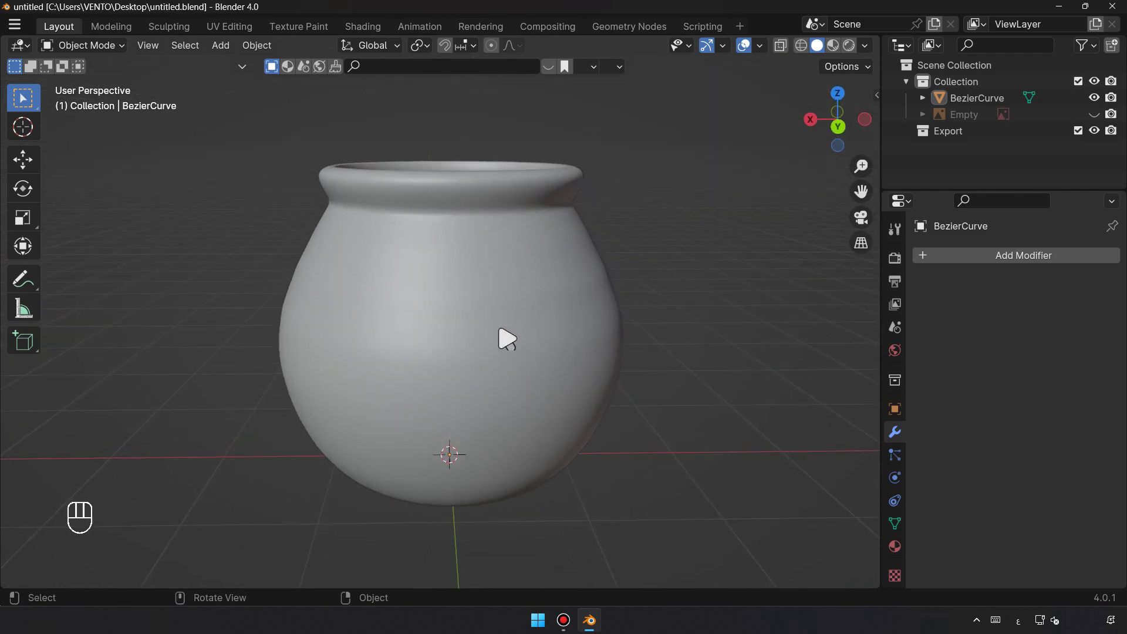
{"action": "left_click", "coordinate": [665, 309]}
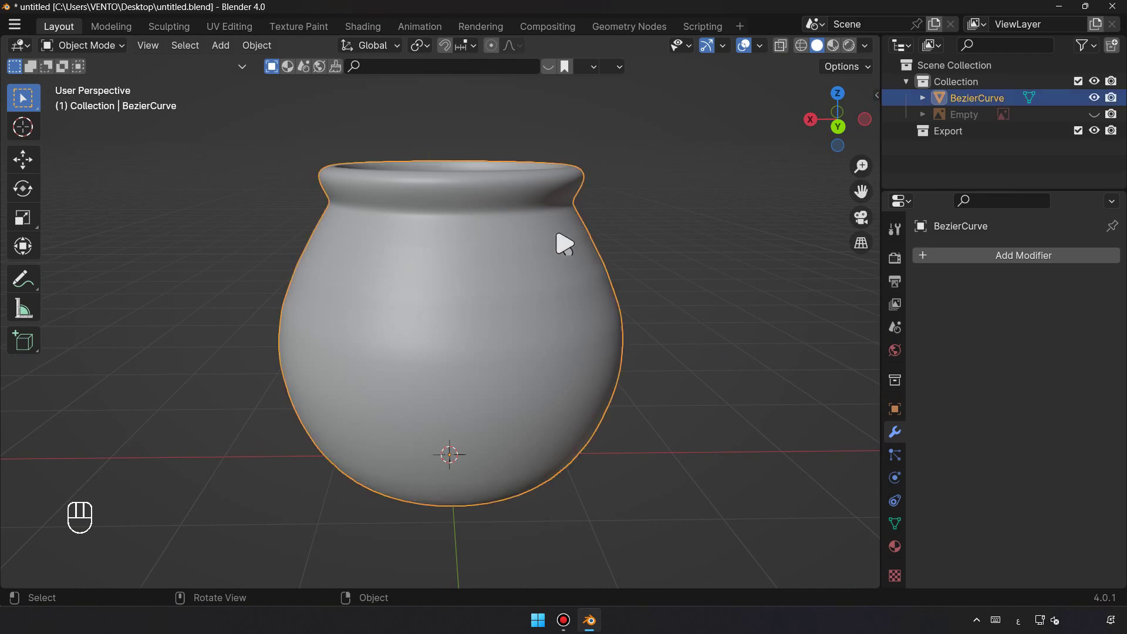
{"action": "left_click", "coordinate": [471, 266]}
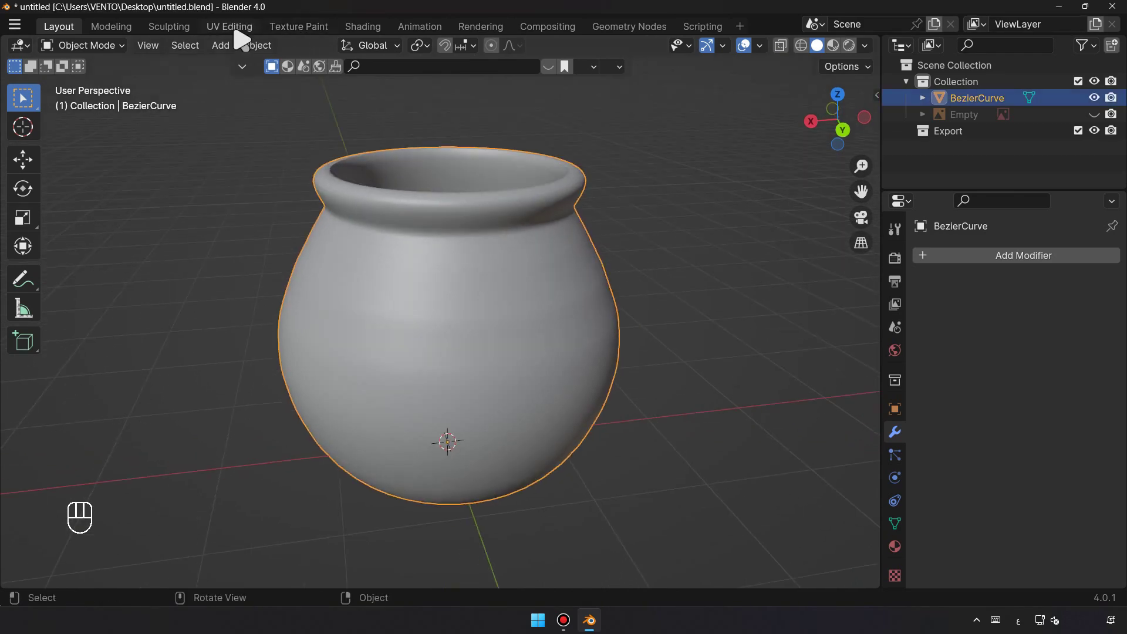
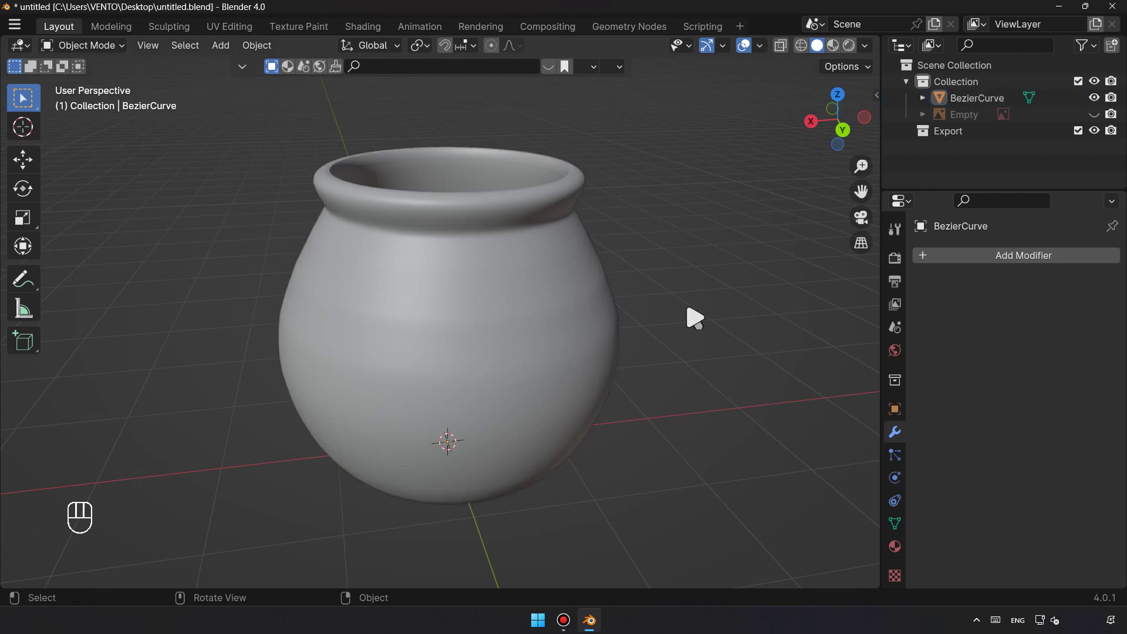
Assign the first mottled clay material from the asset library and show Material Preview shading.
{"action": "left_click_drag", "start_coordinate": [572, 354], "coordinate": [562, 346]}
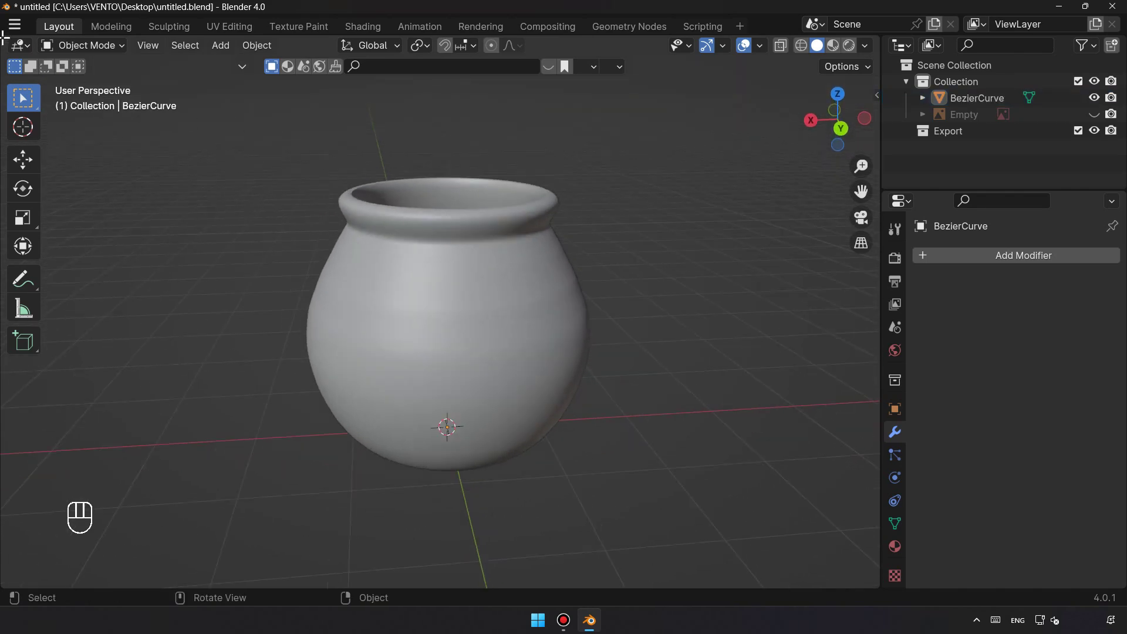
{"action": "left_click", "coordinate": [17, 29]}
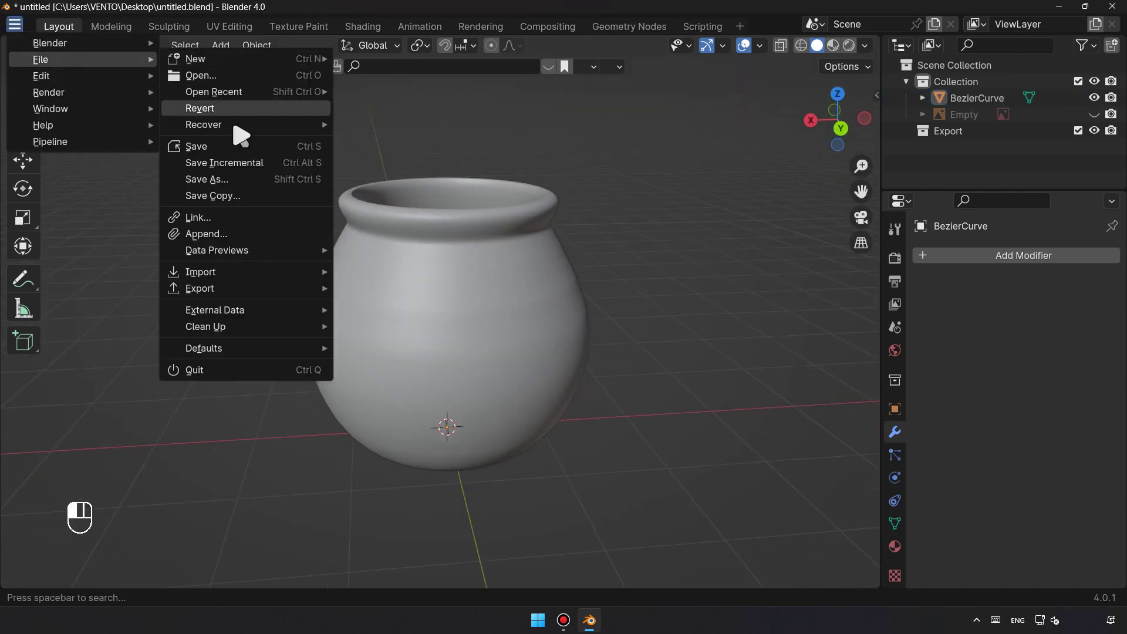
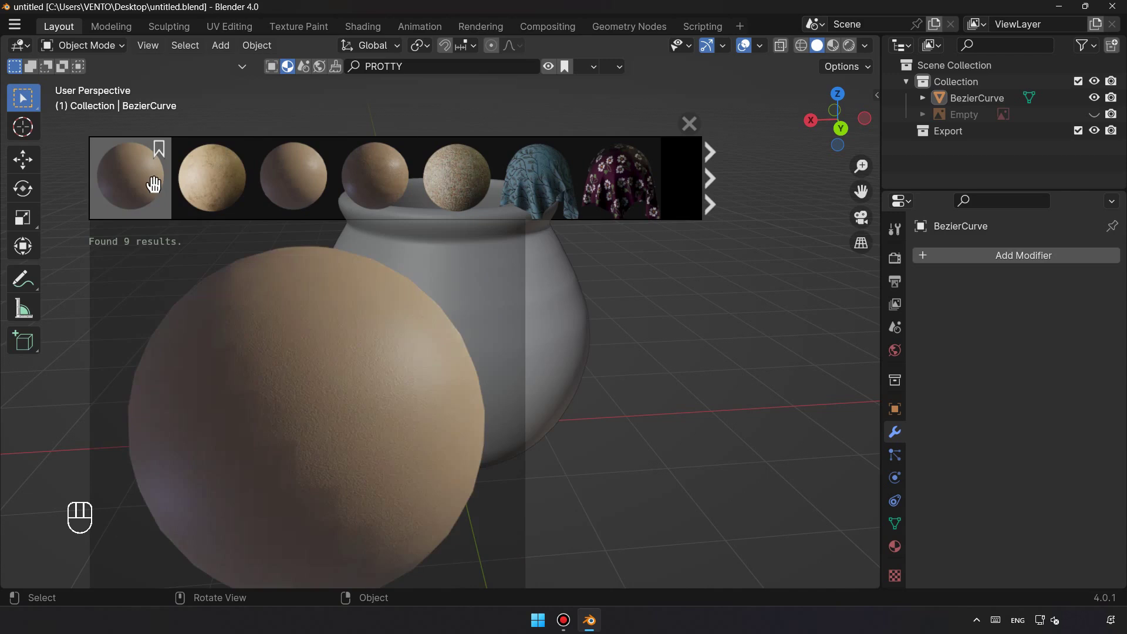
{"action": "left_click", "coordinate": [202, 185]}
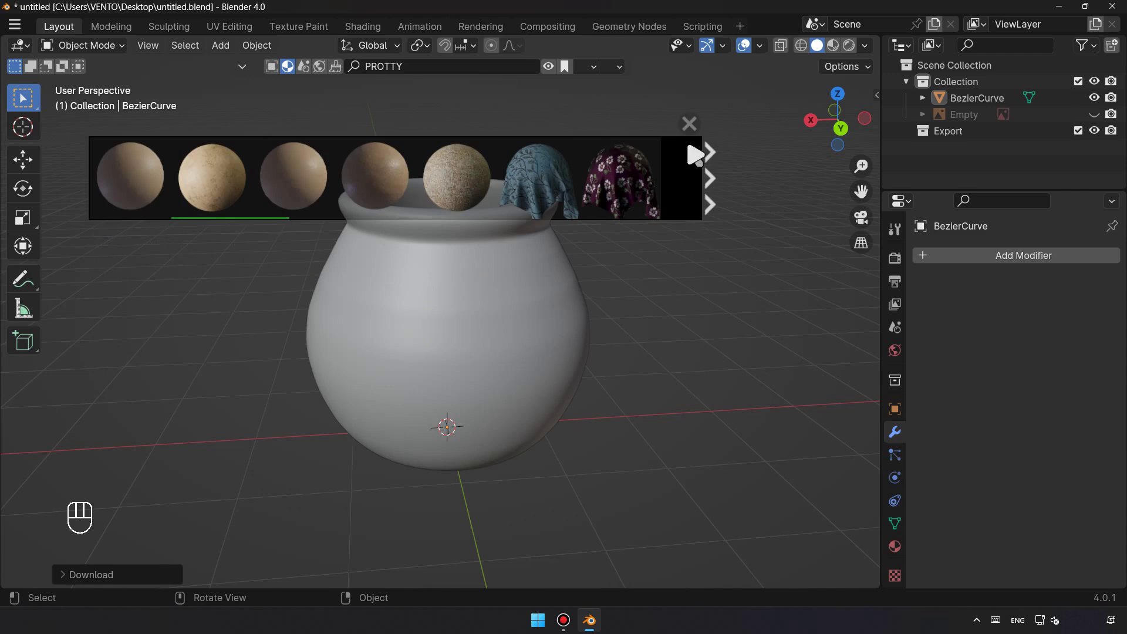
{"action": "left_click", "coordinate": [699, 131]}
Orbit around the textured pot to inspect the clay material from several angles.
{"action": "left_click_drag", "start_coordinate": [840, 84], "coordinate": [838, 100]}
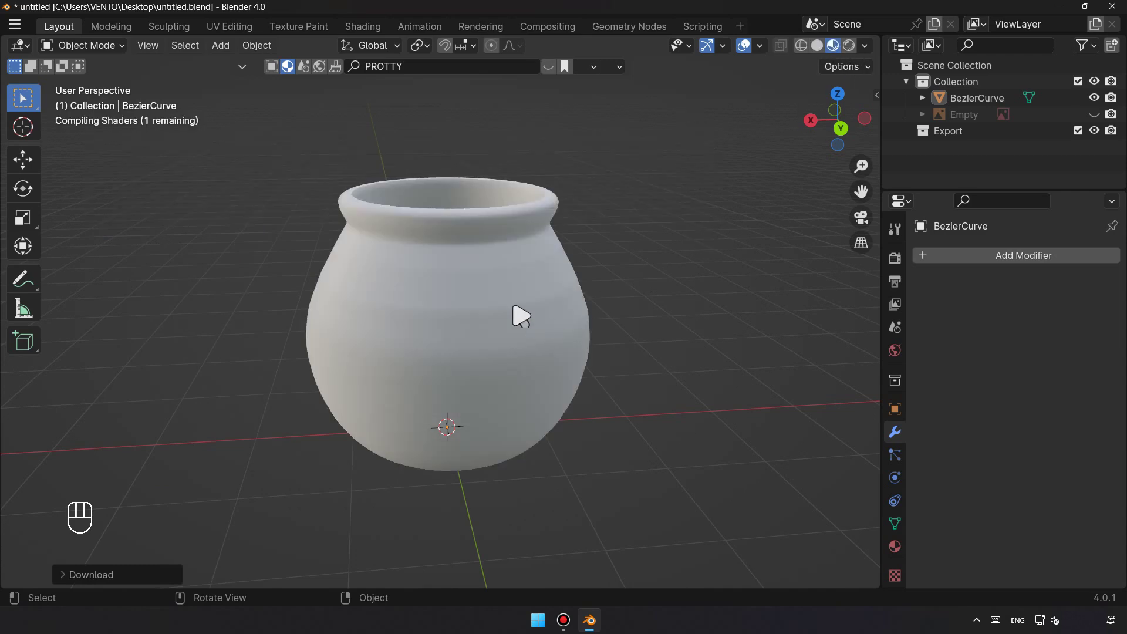
{"action": "left_click_drag", "start_coordinate": [552, 336], "coordinate": [545, 290]}
{"action": "left_click_drag", "start_coordinate": [546, 290], "coordinate": [525, 319]}
{"action": "left_click_drag", "start_coordinate": [507, 330], "coordinate": [511, 319]}
{"action": "left_click_drag", "start_coordinate": [504, 339], "coordinate": [498, 365]}
{"action": "left_click_drag", "start_coordinate": [498, 365], "coordinate": [487, 291]}
{"action": "middle_click", "coordinate": [487, 291]}
{"action": "left_click_drag", "start_coordinate": [488, 313], "coordinate": [497, 281]}
{"action": "left_click", "coordinate": [497, 281]}
{"action": "middle_click", "coordinate": [514, 280]}
{"action": "left_click_drag", "start_coordinate": [520, 282], "coordinate": [461, 319]}
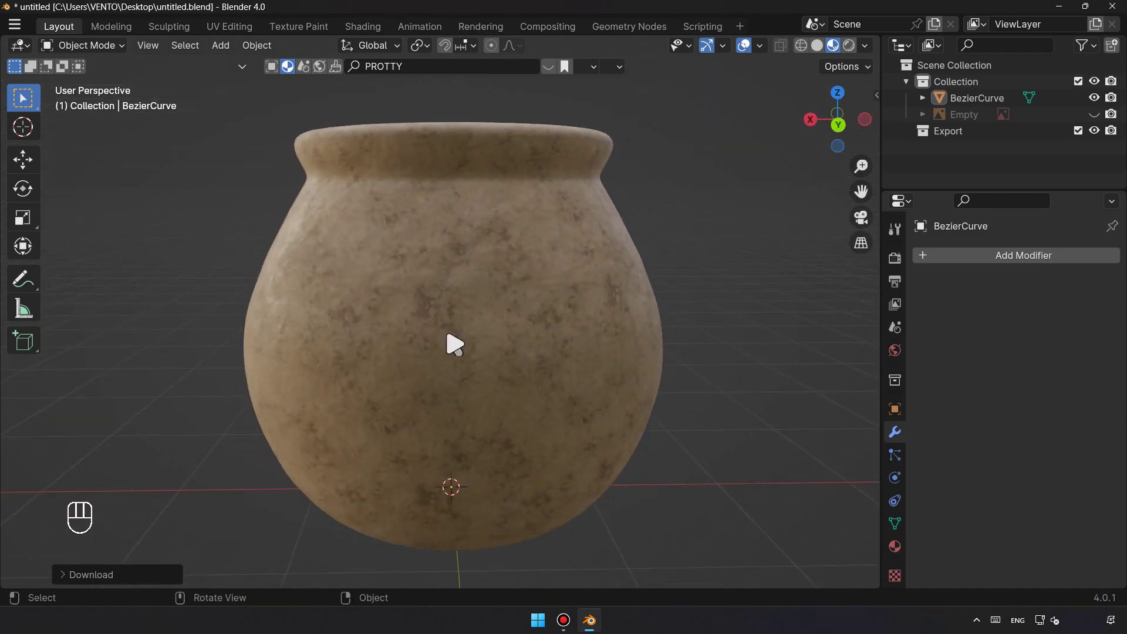
{"action": "left_click_drag", "start_coordinate": [483, 369], "coordinate": [521, 316]}
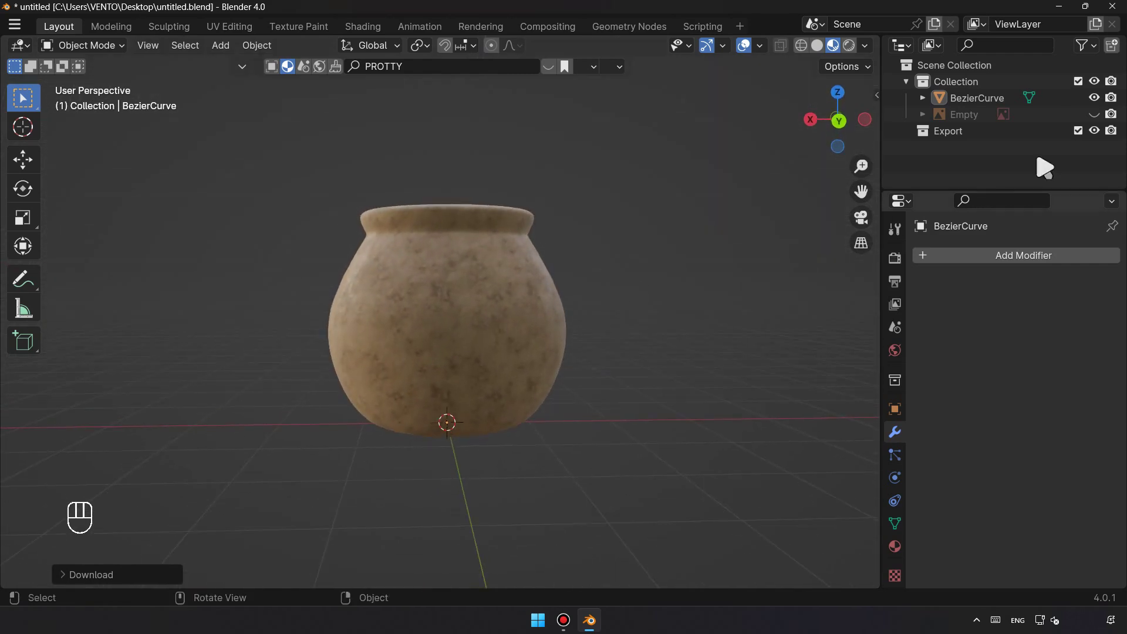
{"action": "left_click", "coordinate": [1100, 123]}
{"action": "left_click_drag", "start_coordinate": [522, 383], "coordinate": [420, 388]}
{"action": "left_click_drag", "start_coordinate": [420, 388], "coordinate": [368, 432]}
{"action": "left_click_drag", "start_coordinate": [368, 432], "coordinate": [421, 452]}
{"action": "middle_click", "coordinate": [421, 452]}
{"action": "left_click", "coordinate": [427, 454]}
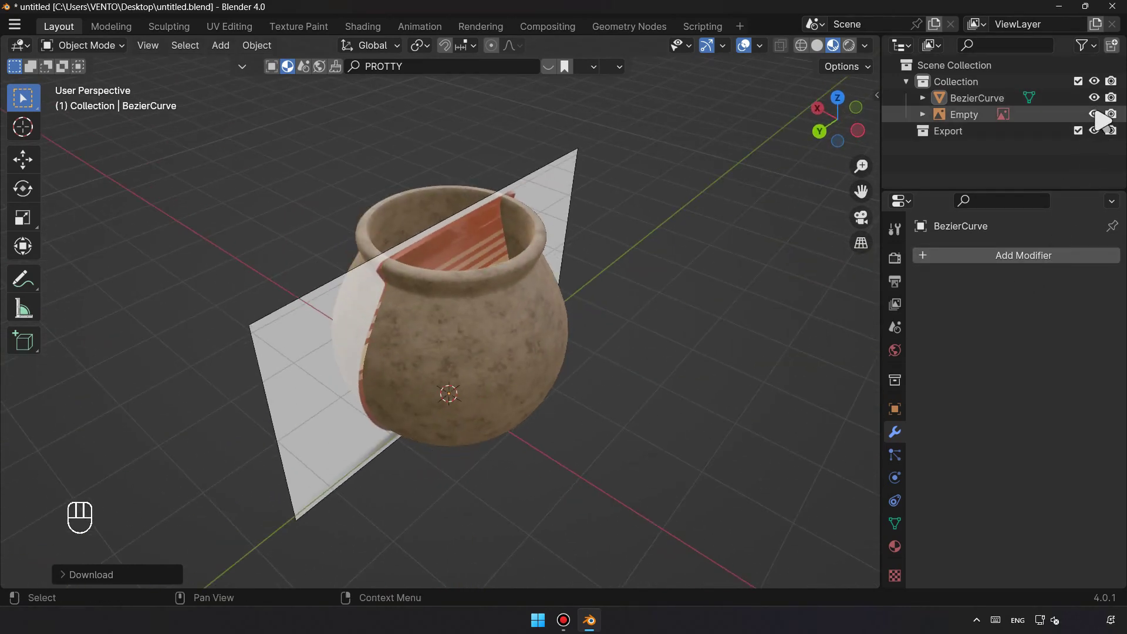
{"action": "left_click_drag", "start_coordinate": [563, 436], "coordinate": [532, 453]}
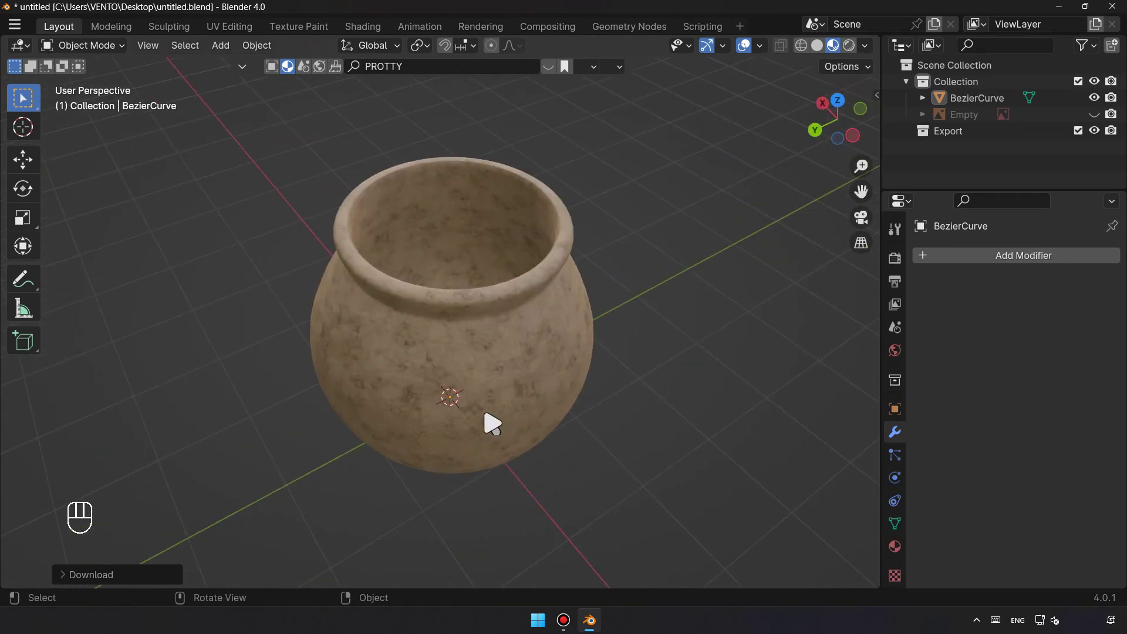